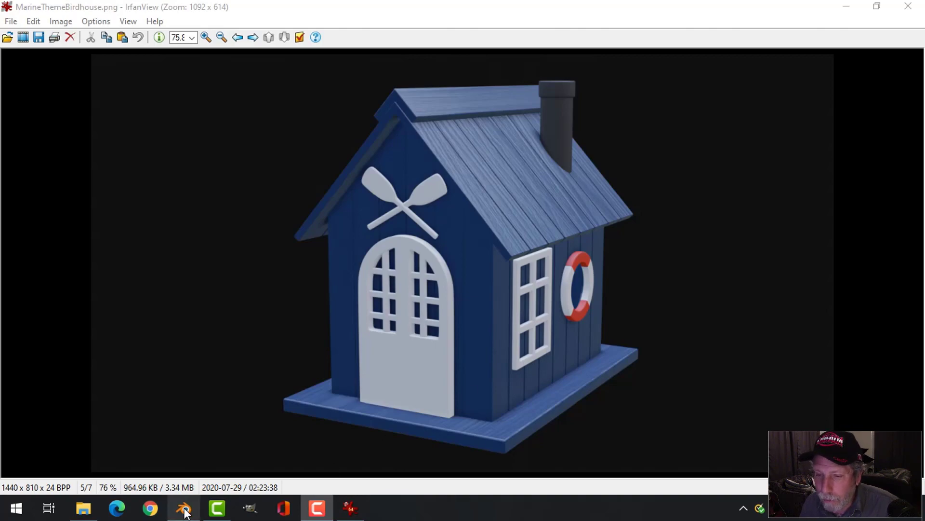
Bring the empty Blender scene to the front over the IrfanView birdhouse image.
middle_click(482, 304)
middle_click(454, 314)
middle_click(496, 306)
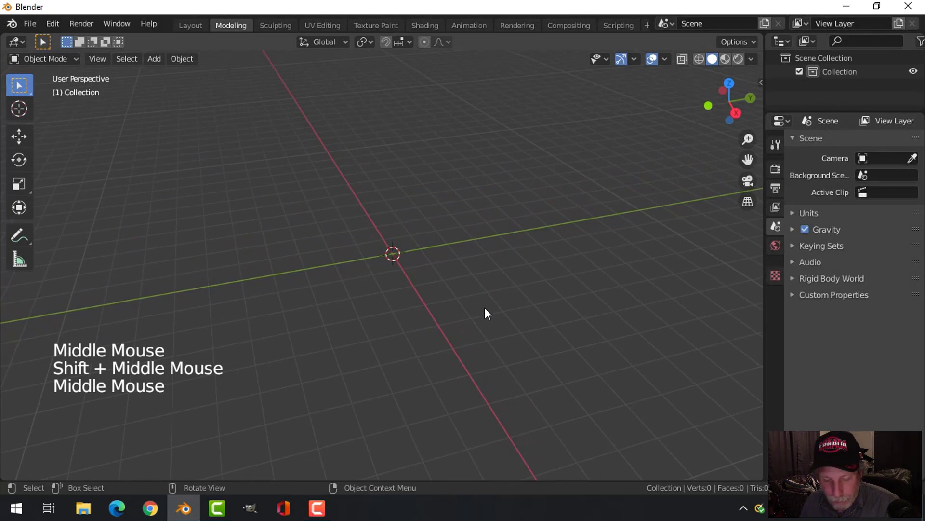
Delete the tilted empty and load the anchor picture as a reference in Front view.
key(shift+a)
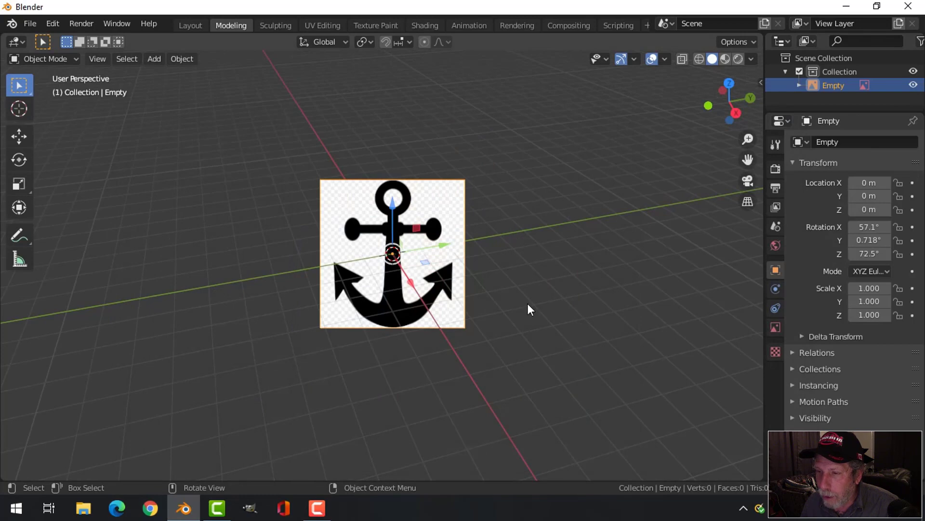
key(KP_1)
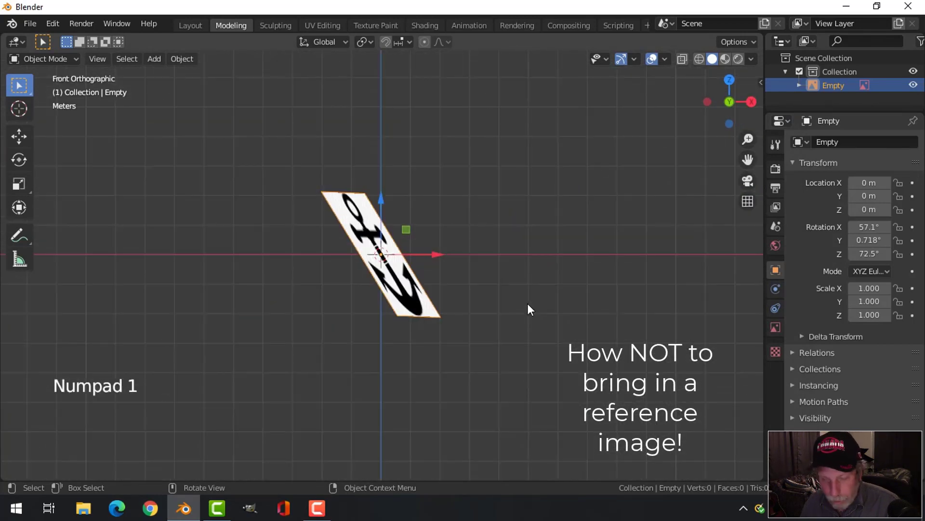
key(x)
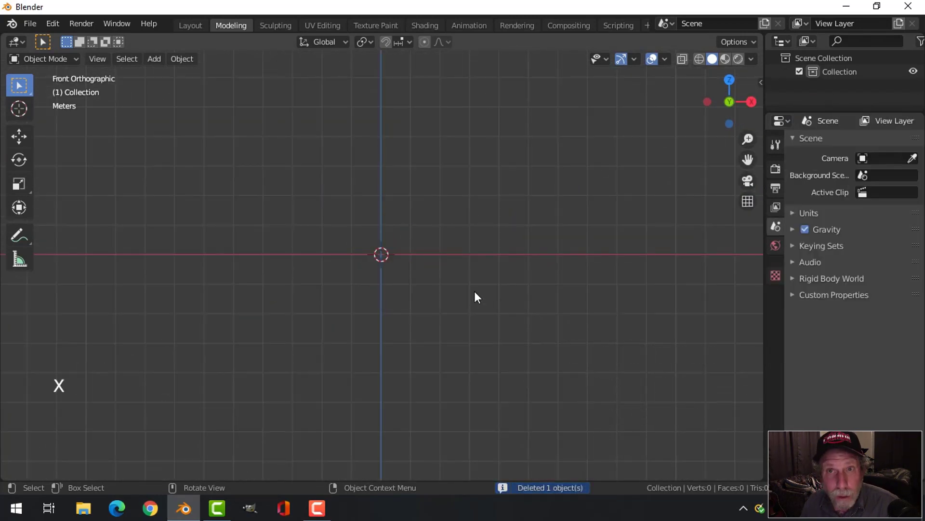
key(shift+a)
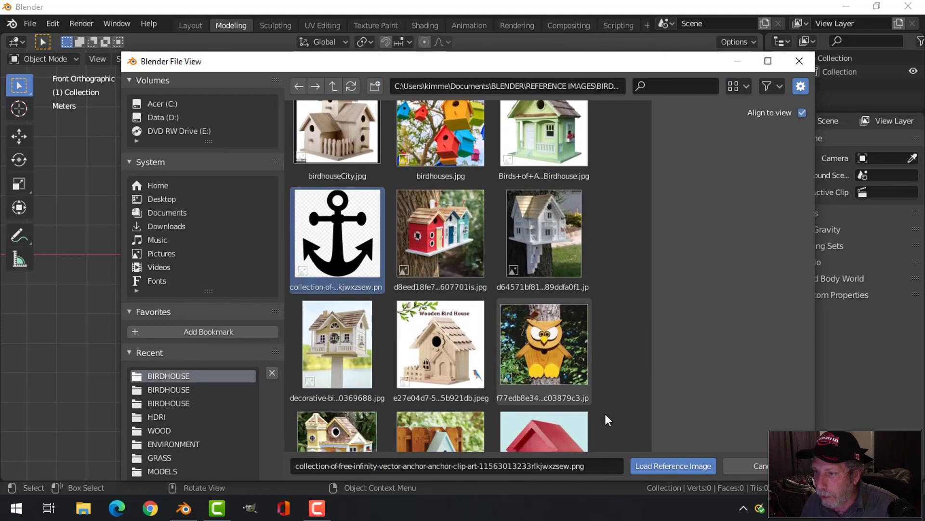
scroll(up, 3)
scroll(down, 3)
click(384, 166)
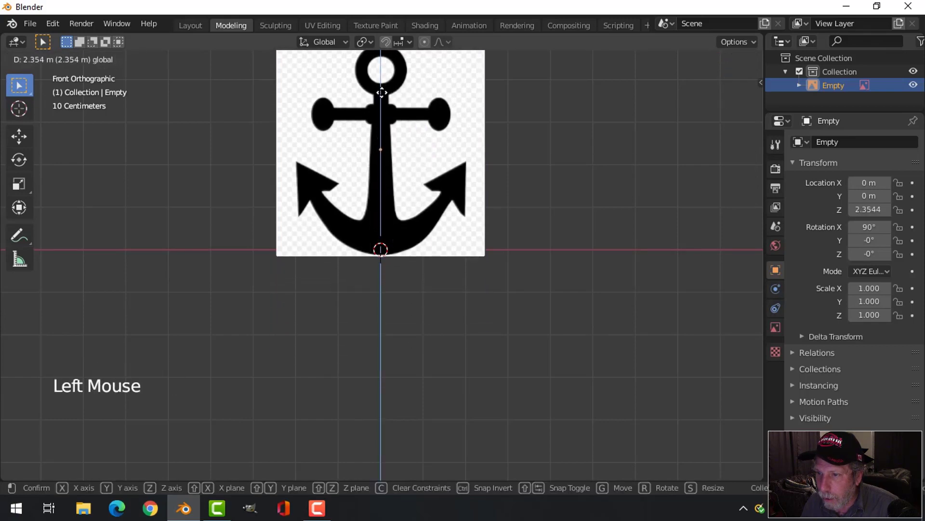
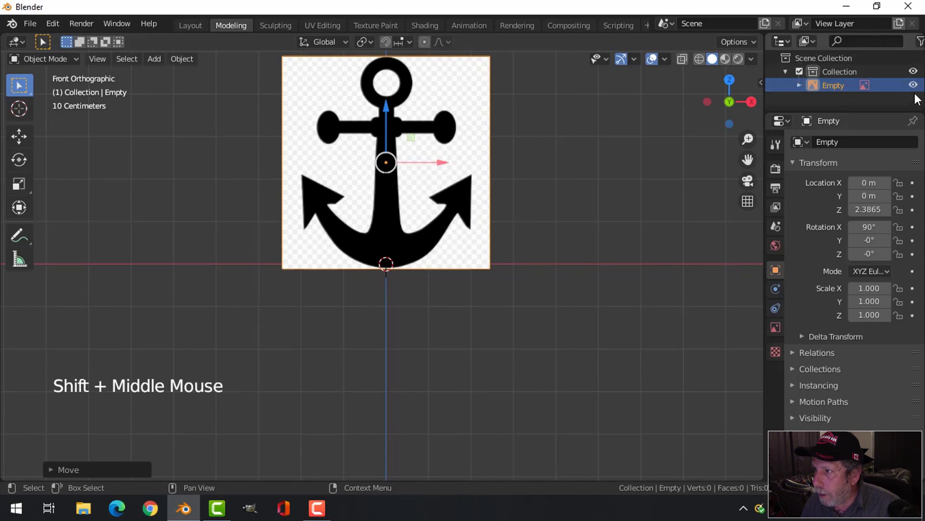
Show the per-object selectability switch in the Outliner filter options.
scroll(down, 3)
click(896, 47)
scroll(down, 3)
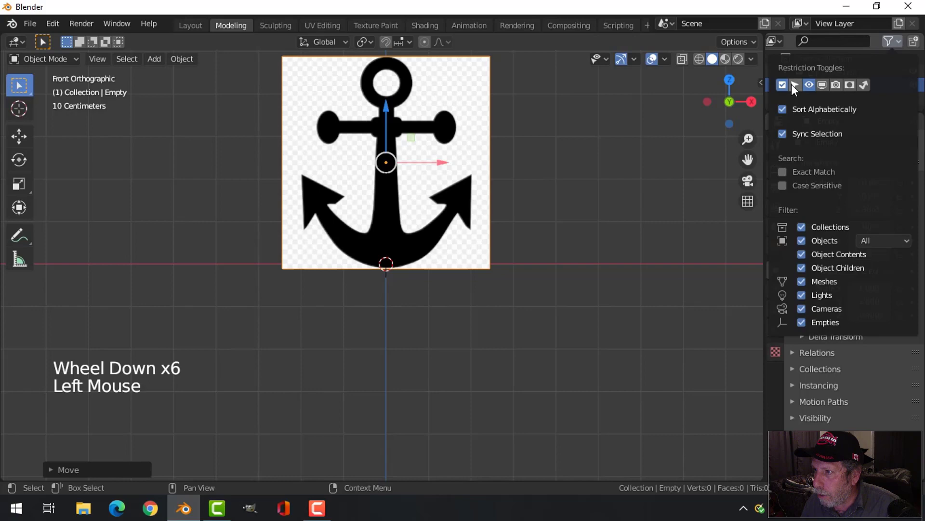
click(904, 89)
click(403, 204)
scroll(down, 3)
scroll(up, 3)
scroll(down, 3)
middle_click(477, 313)
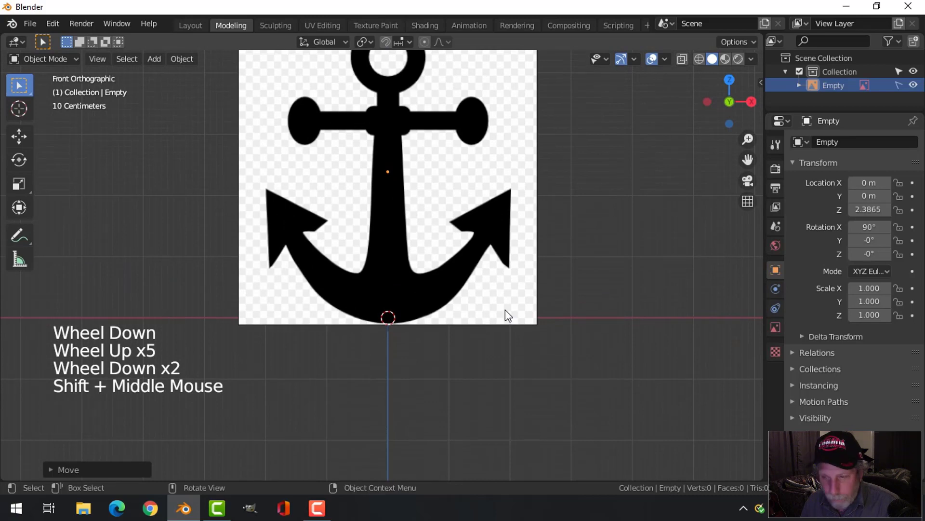
Add a cube, make it see-through in Edit Mode, loop cut it and delete the left half.
key(shift+a)
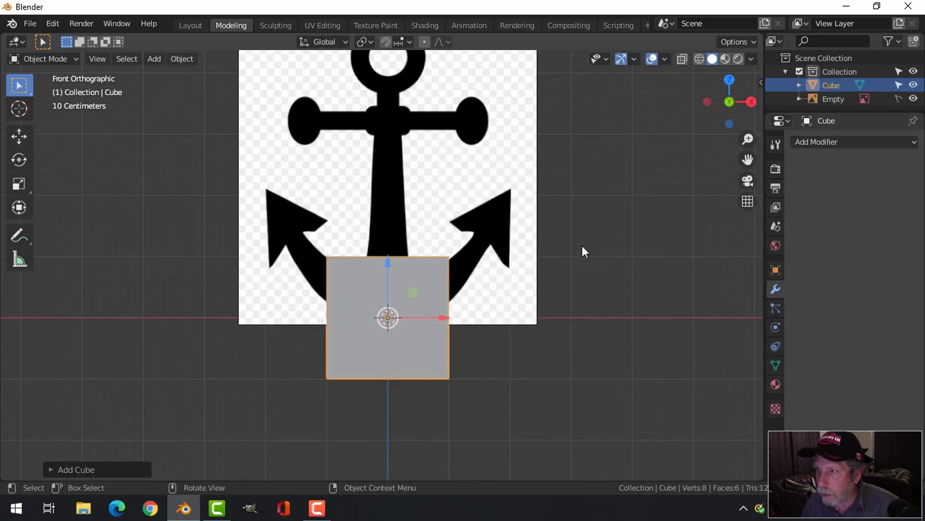
key(Tab)
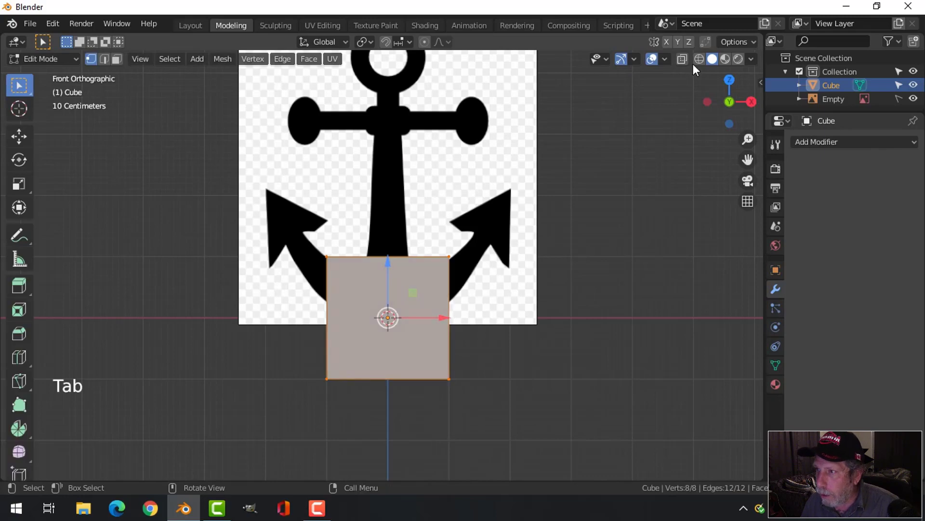
click(699, 64)
scroll(up, 3)
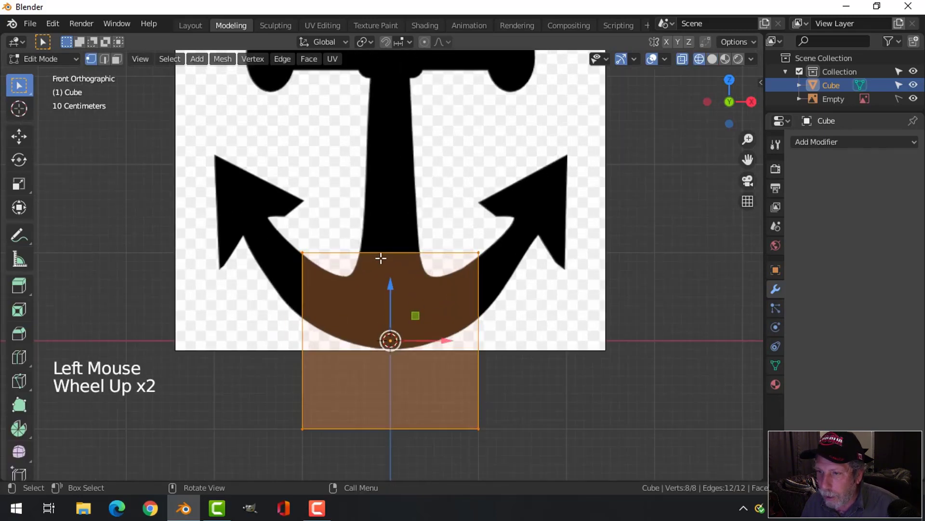
key(ctrl+r)
key(alt+a)
key(b)
key(x)
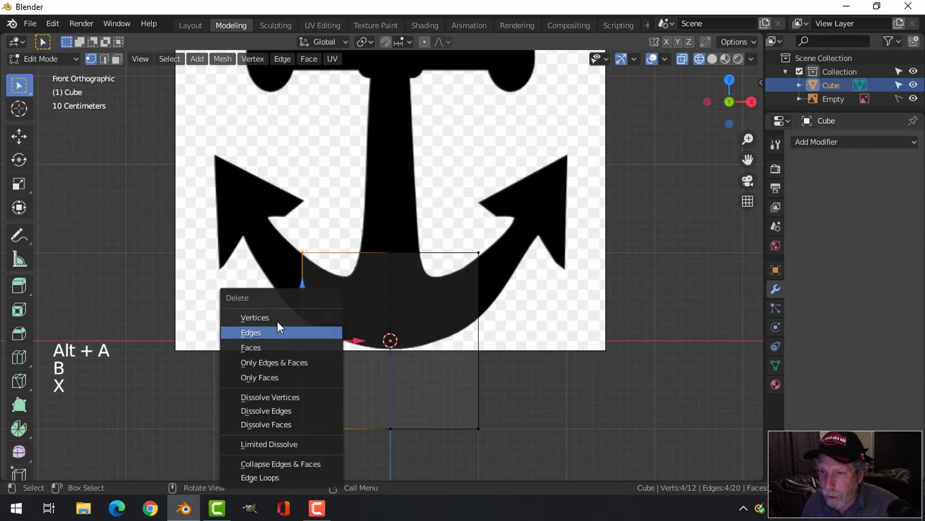
key(b)
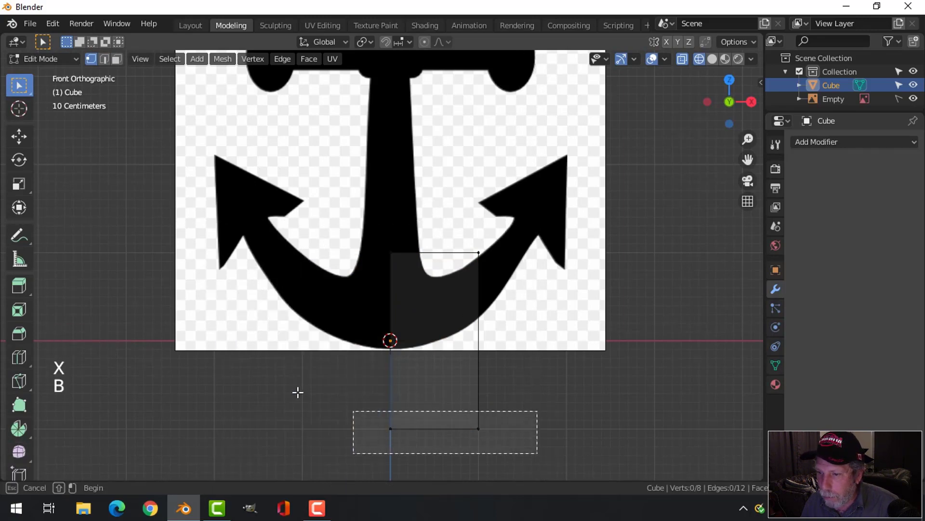
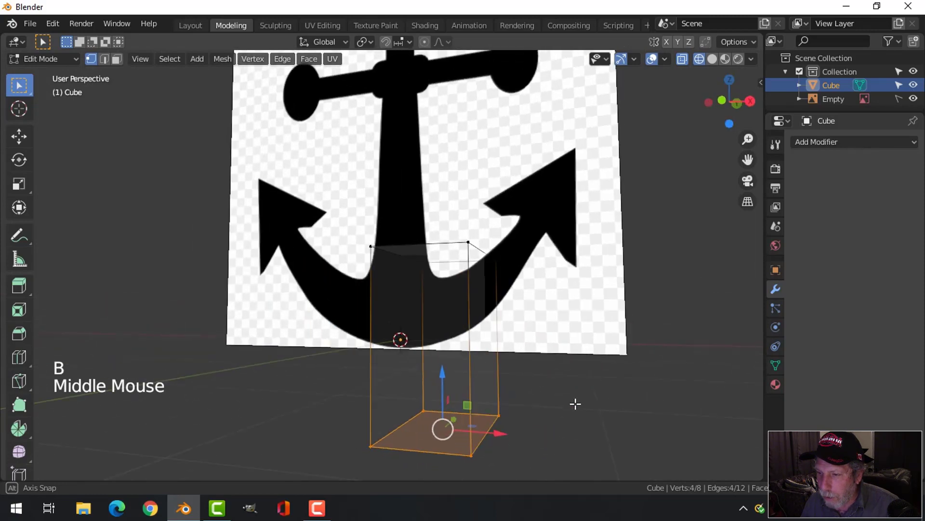
Move the block's right edge onto the anchor's crown outline in Front view.
key(KP_1)
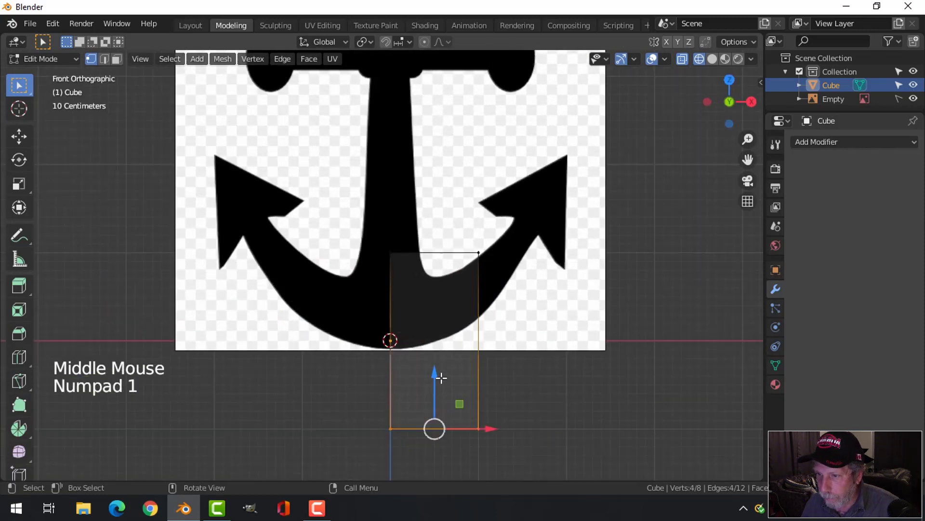
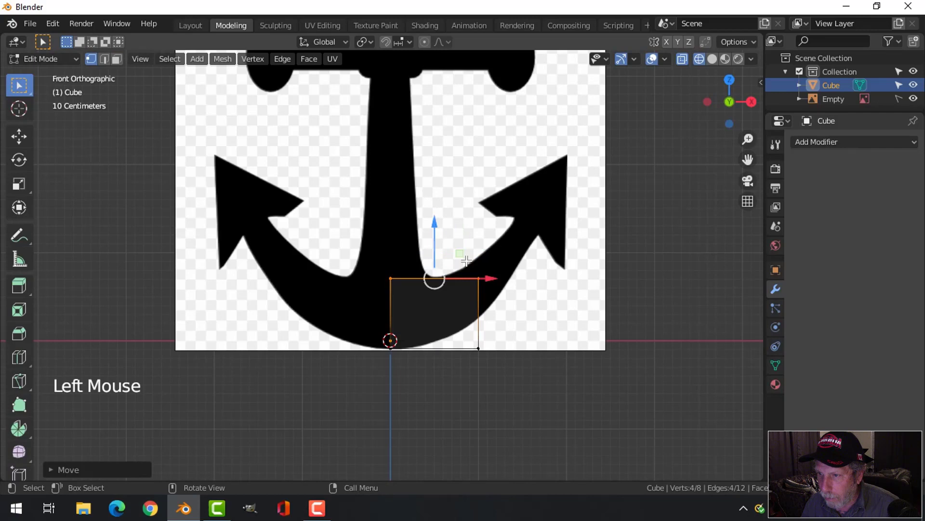
key(alt+a)
key(b)
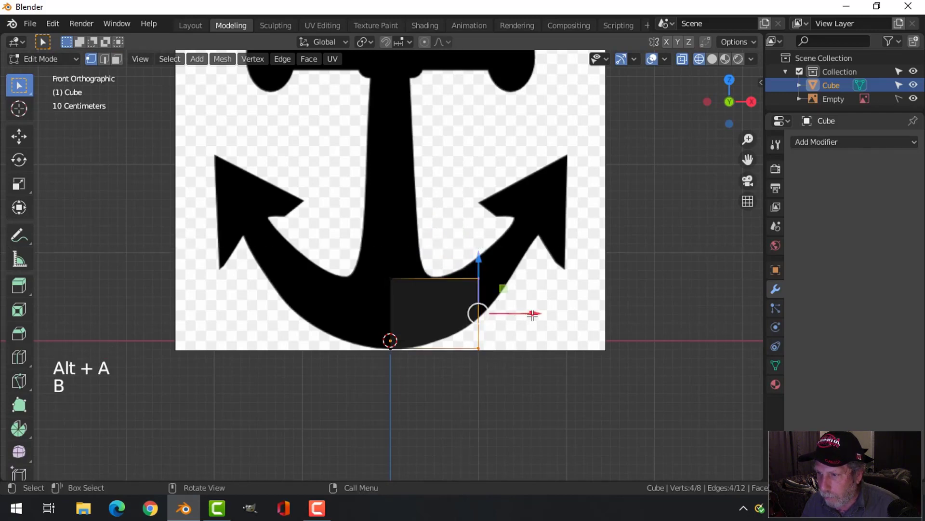
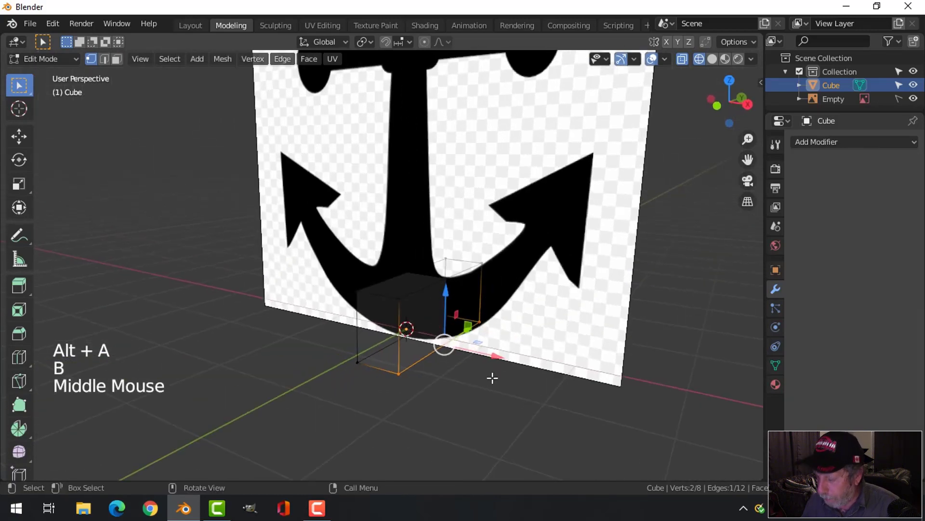
key(KP_1)
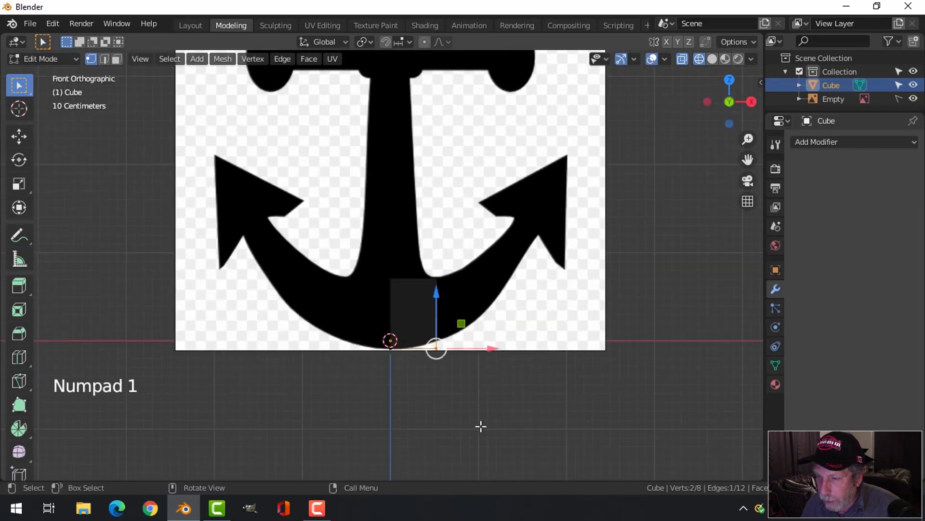
scroll(up, 3)
key(g)
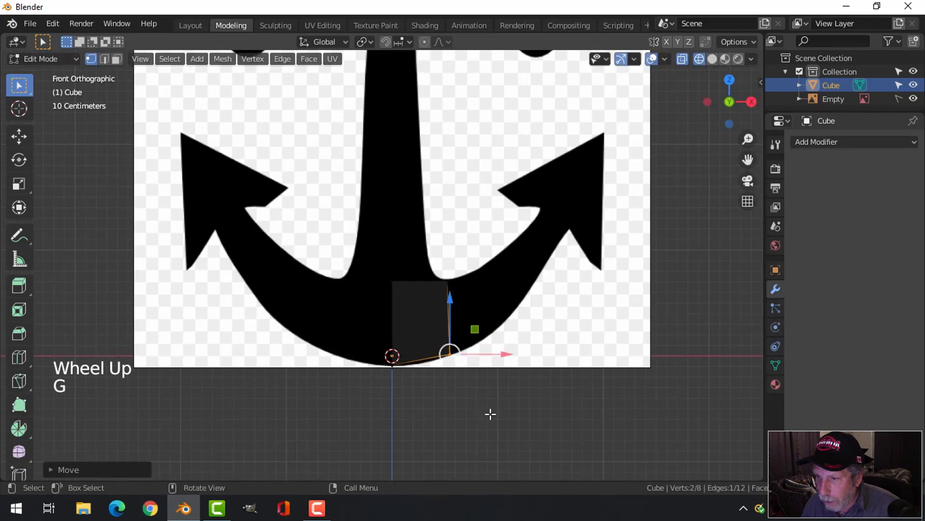
Flatten the whole block's depth along Y from the side view, then deselect.
key(KP_3)
key(a)
key(s)
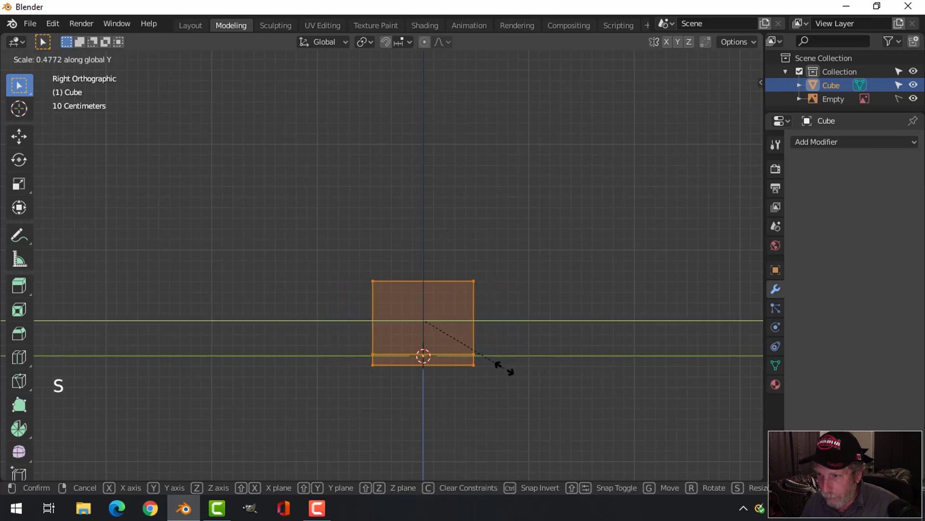
key(KP_1)
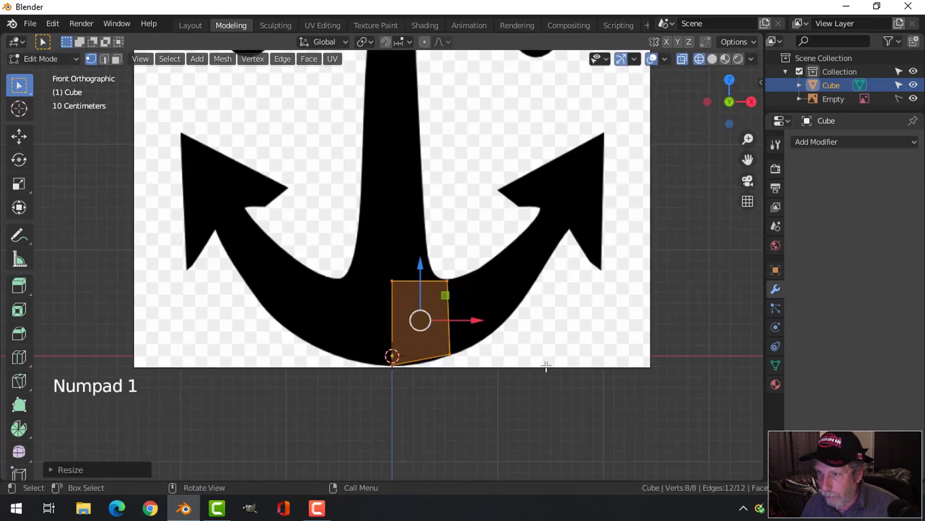
key(alt+a)
scroll(up, 3)
scroll(down, 3)
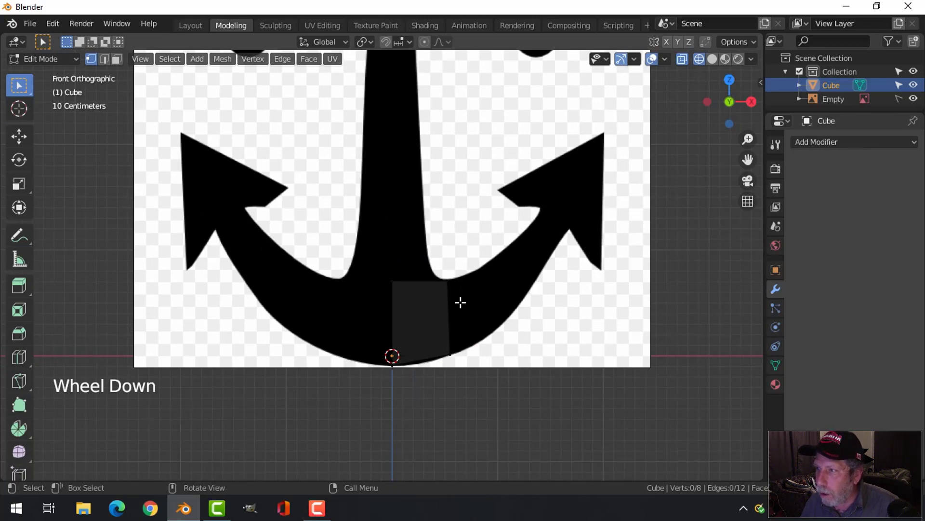
Select the reference Empty, enable Transparency and lower its Opacity to faint grey.
click(900, 100)
click(844, 104)
click(776, 272)
key(Tab)
click(788, 357)
click(781, 335)
click(817, 312)
click(886, 330)
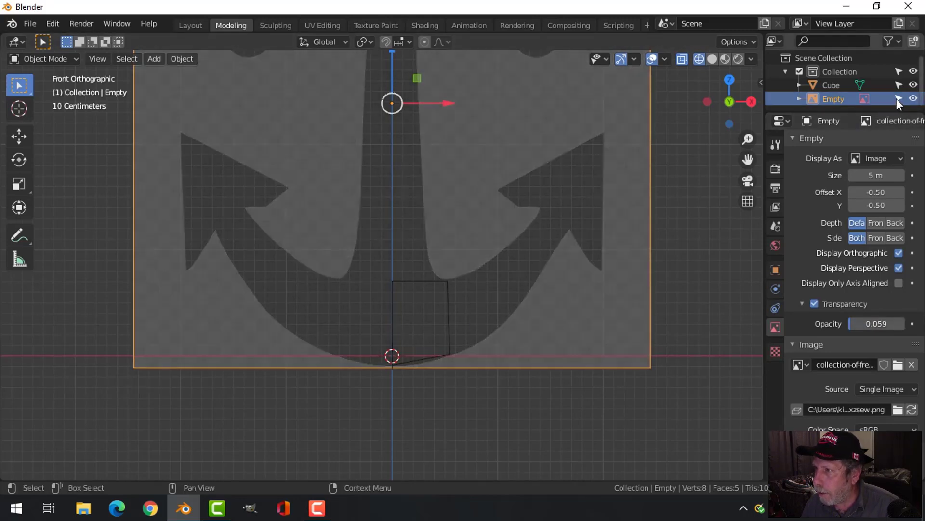
Make the reference unselectable and return to editing the block's vertices.
click(901, 104)
click(447, 305)
key(Tab)
scroll(up, 3)
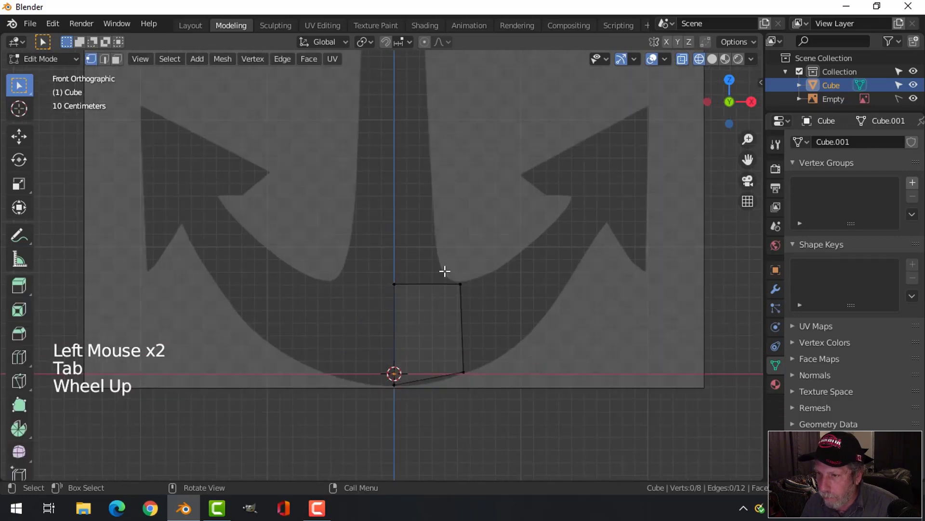
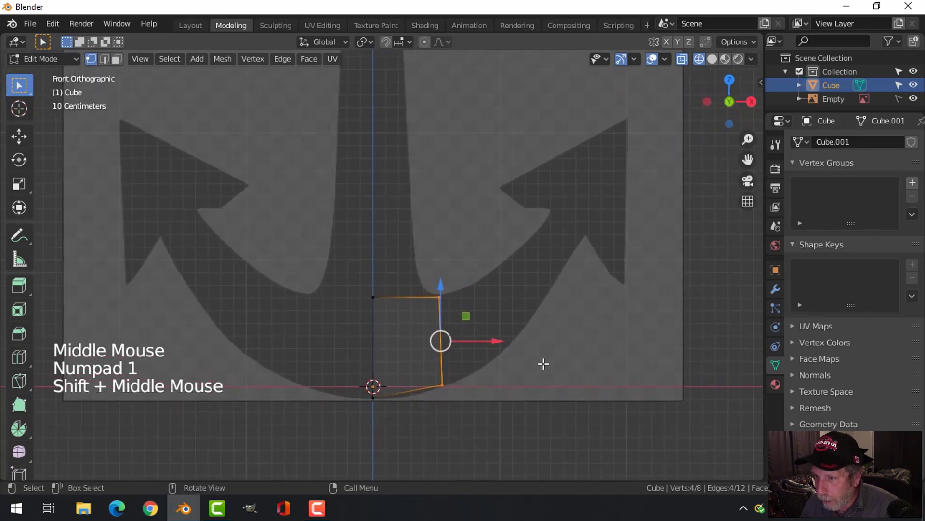
Extrude two new sections from the end edge and angle them along the arm curve.
key(e)
key(g)
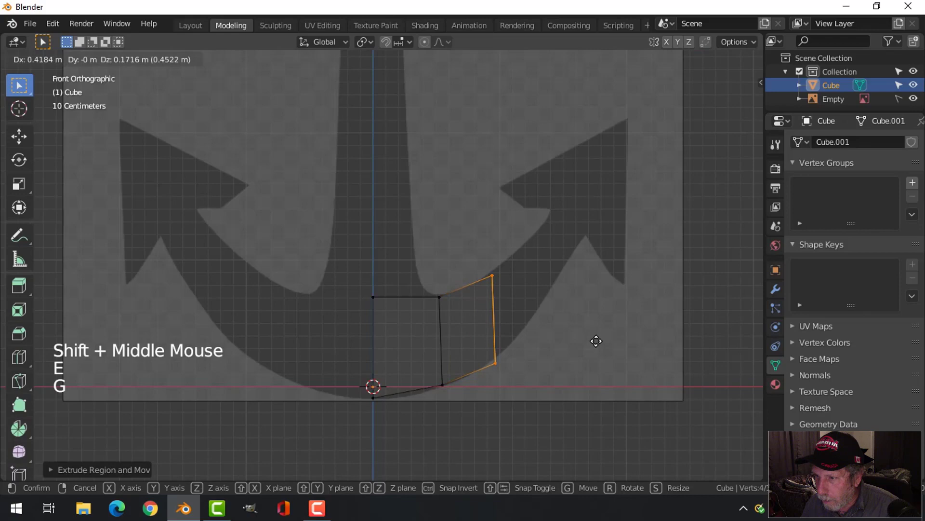
key(alt+a)
key(b)
key(g)
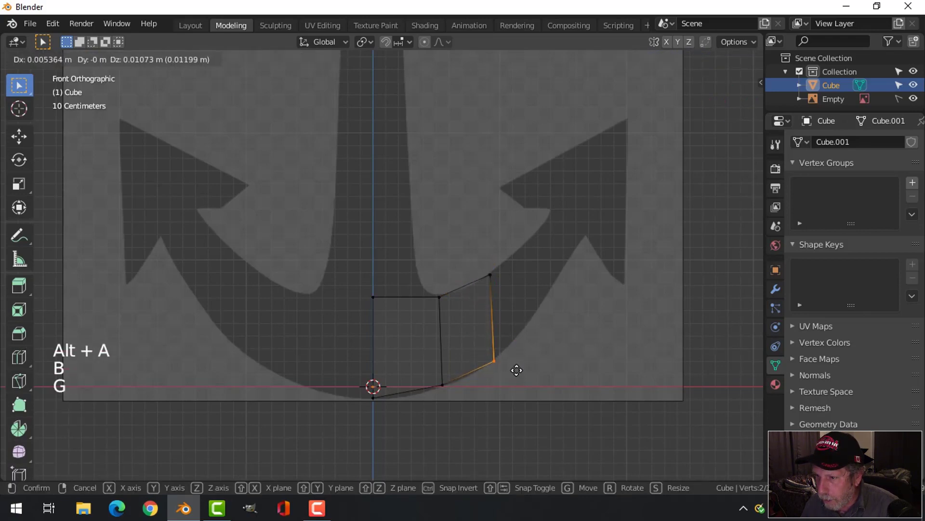
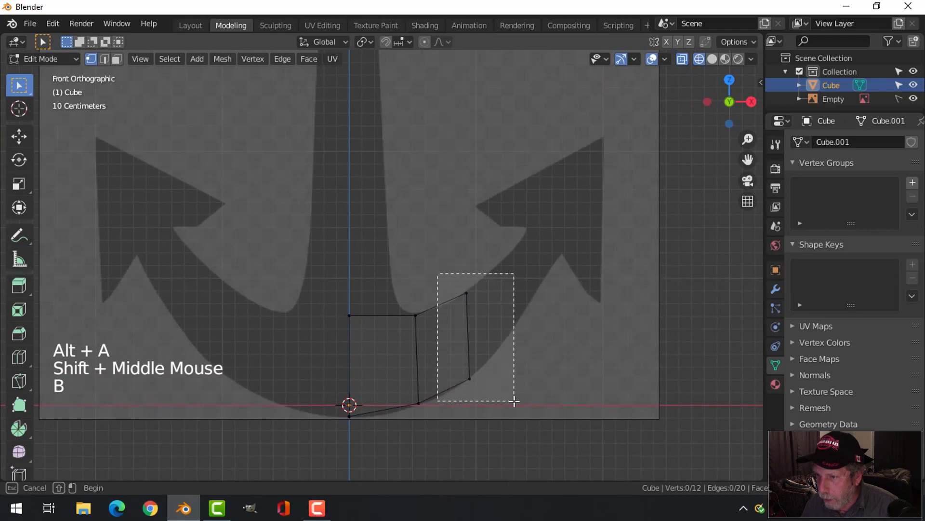
key(e)
key(g)
key(alt+a)
key(b)
key(g)
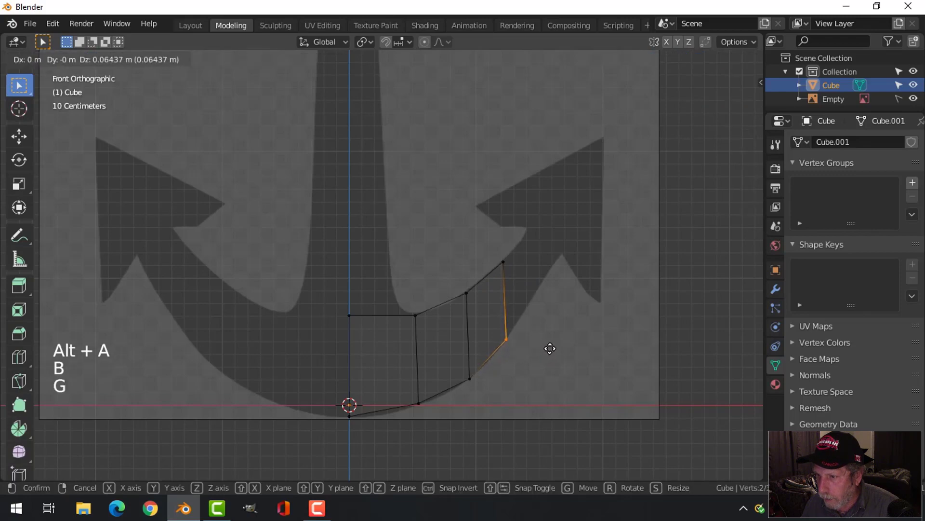
Refine the arm section vertices and end edge to fit the reference.
key(alt+a)
key(b)
key(g)
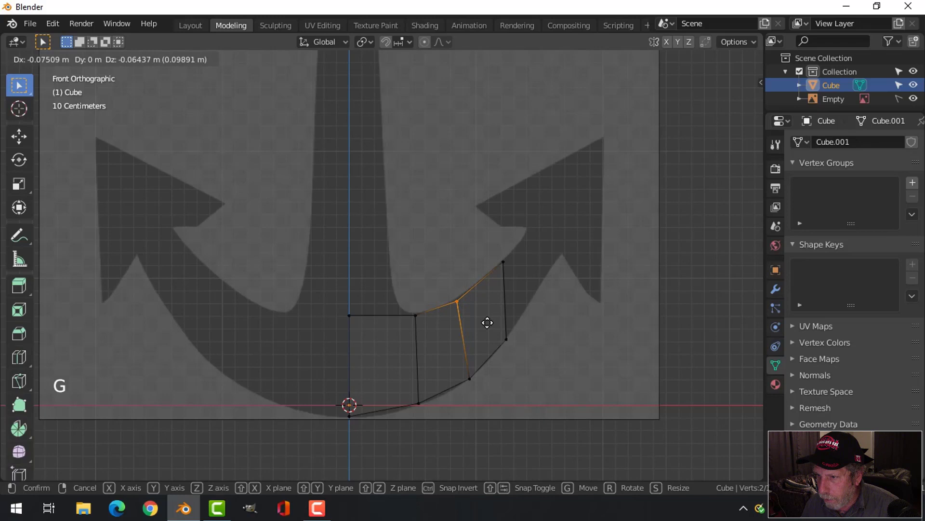
key(alt+a)
key(b)
key(g)
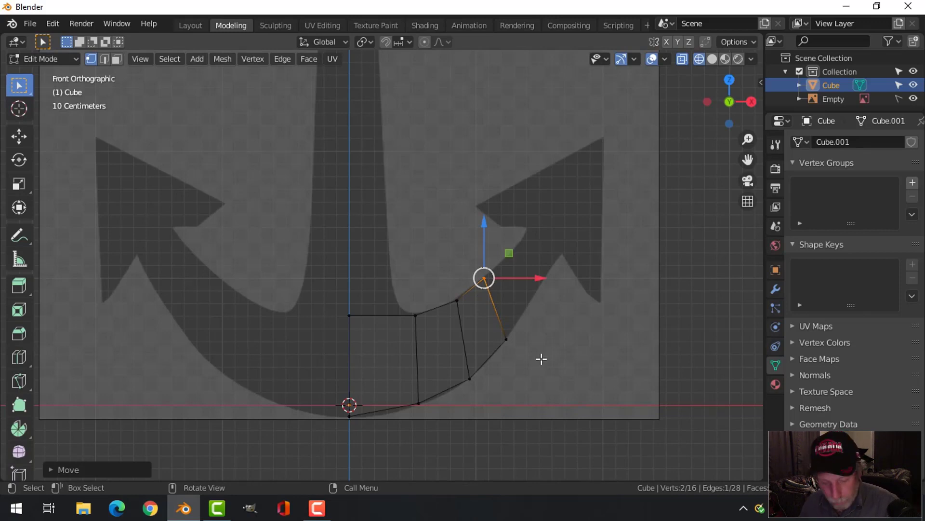
key(alt+a)
key(b)
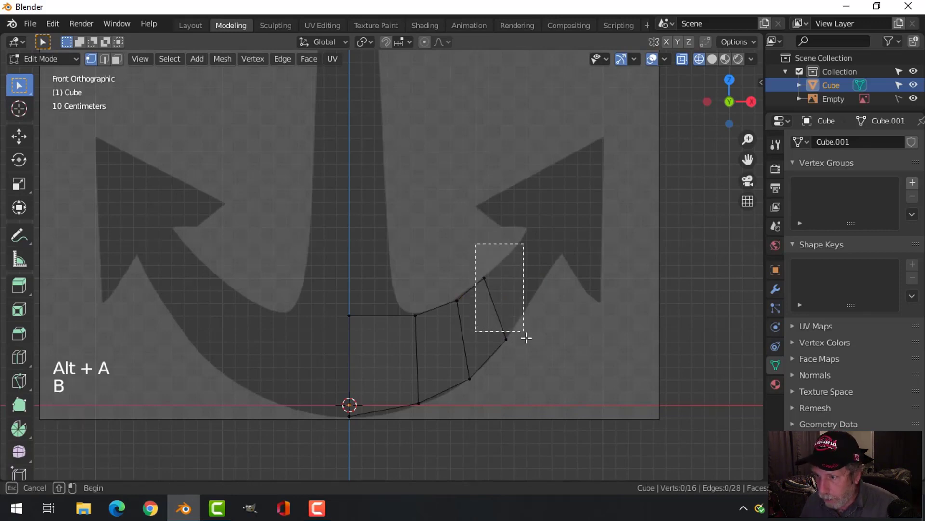
Extrude and fine-tune the next arm section following the curve.
key(e)
key(g)
key(alt+a)
key(b)
key(g)
key(alt+a)
key(b)
key(g)
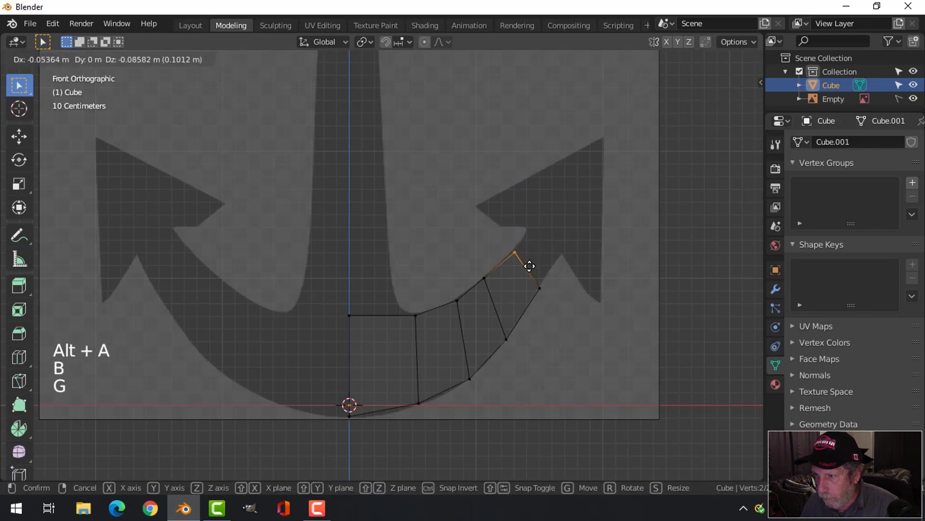
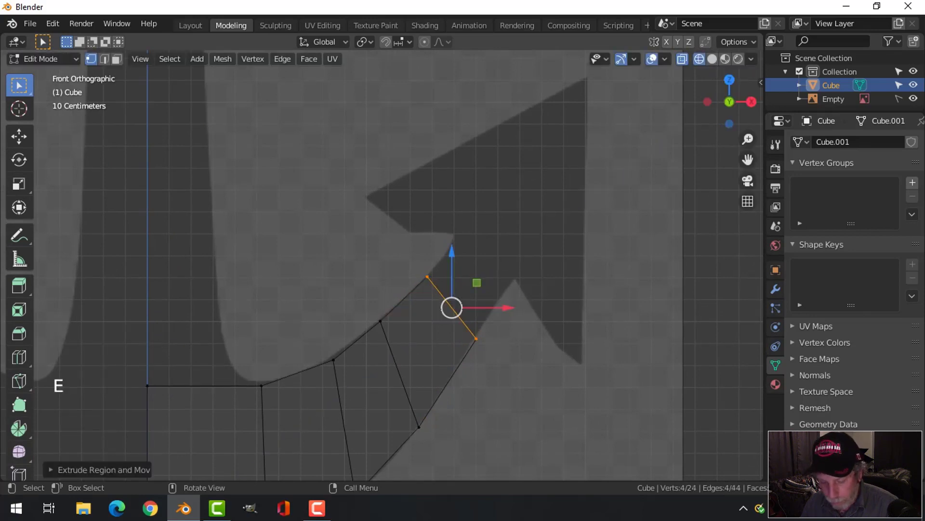
Extrude a final section up toward the fluke tip.
key(alt+g)
key(alt+a)
key(b)
key(g)
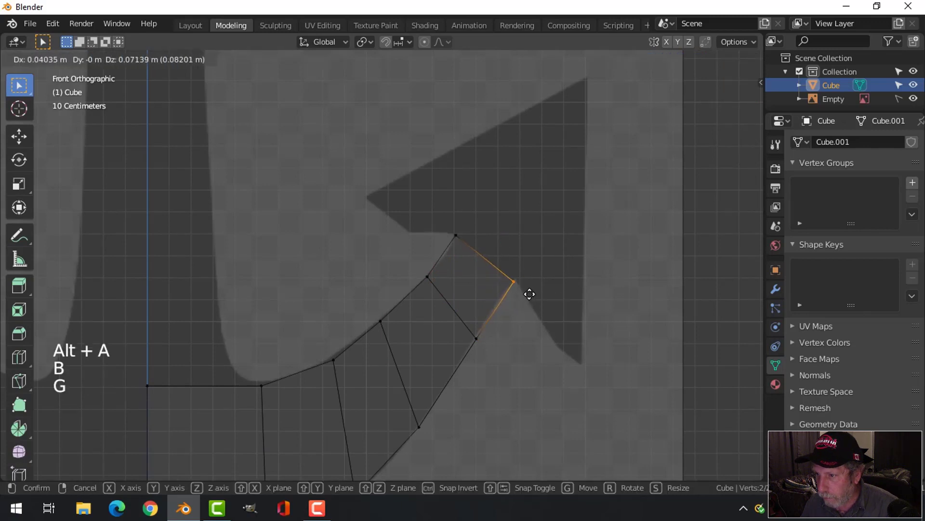
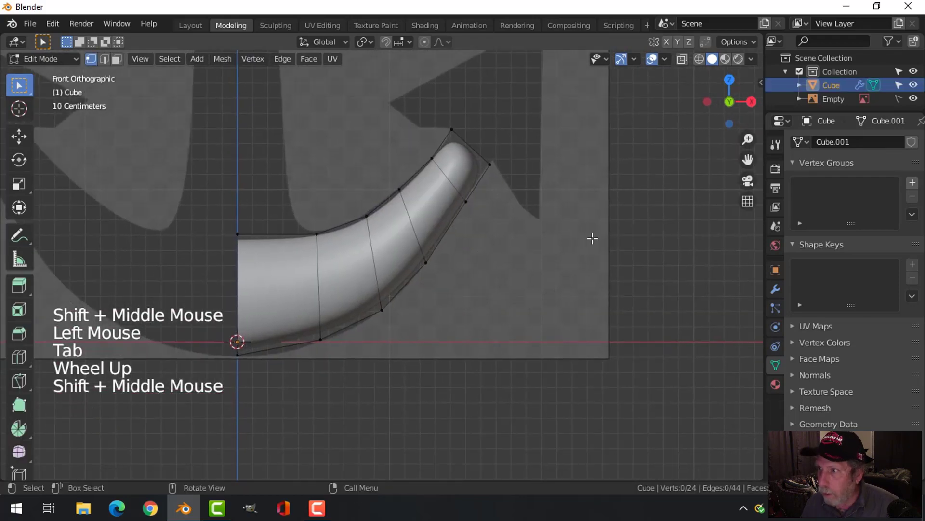
In wireframe, shrink the tip edge to a point and move it up to the fluke point.
click(706, 66)
key(z)
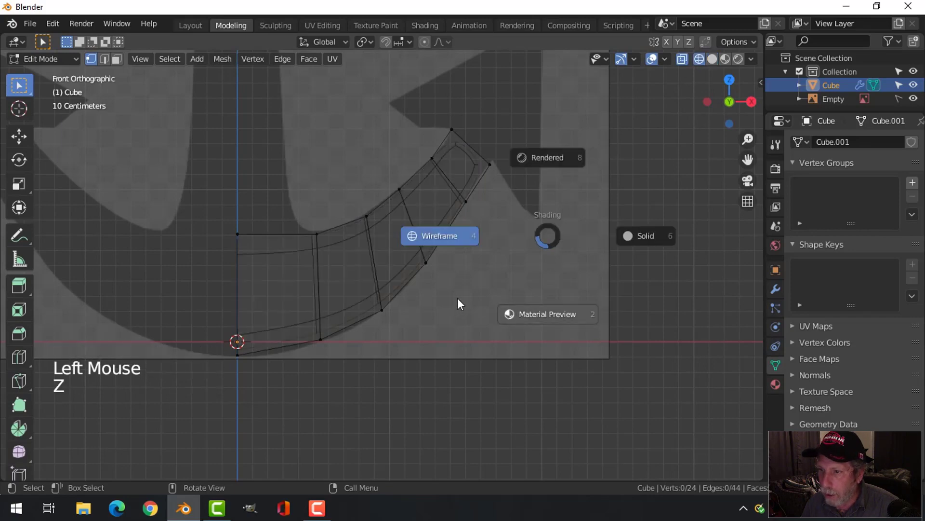
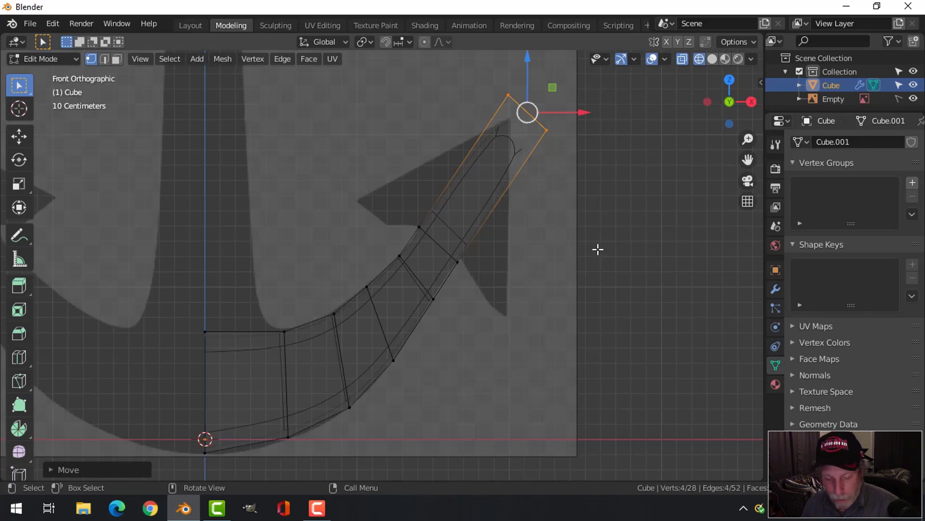
key(s)
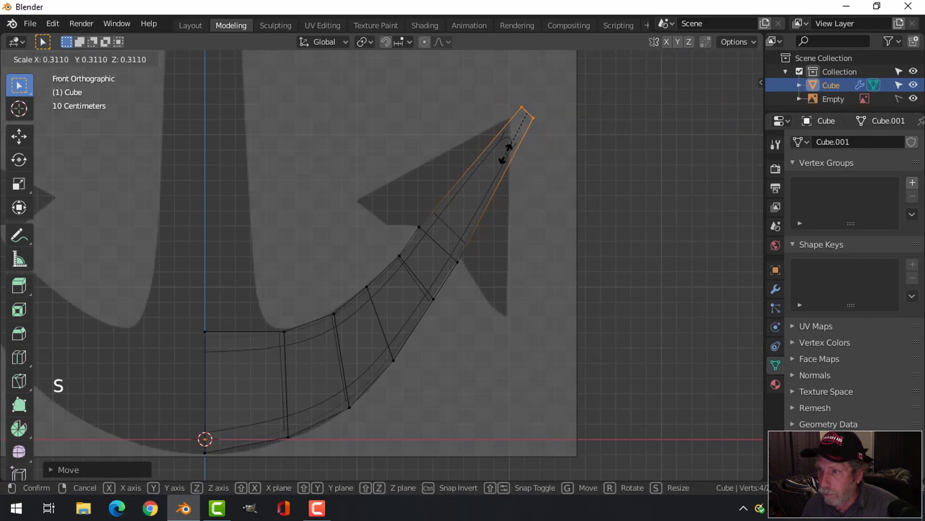
key(g)
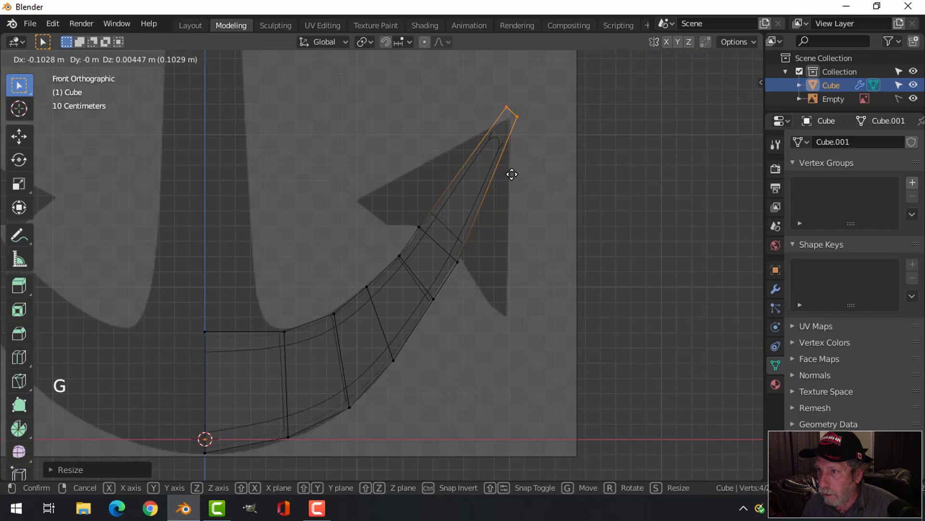
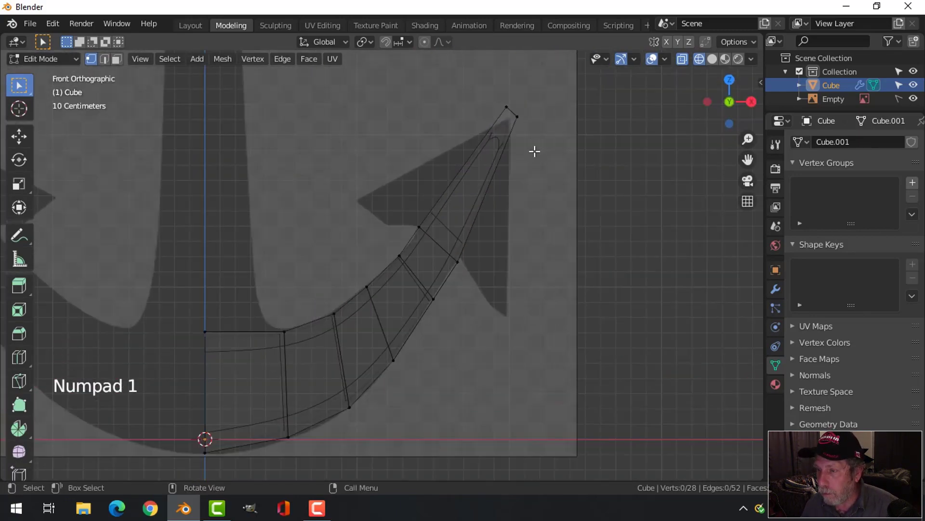
key(b)
key(s)
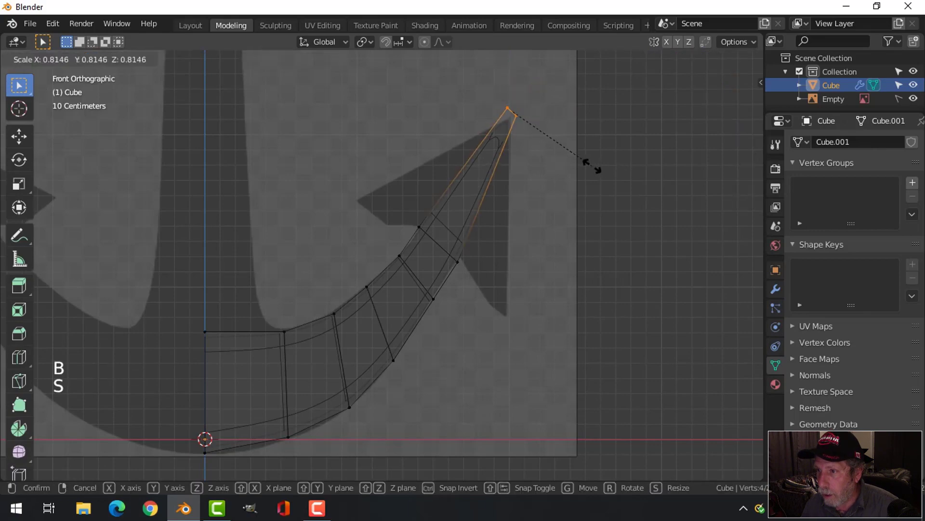
key(alt+a)
scroll(up, 3)
Move the upper and lower arm vertices to fit the reference.
key(b)
key(g)
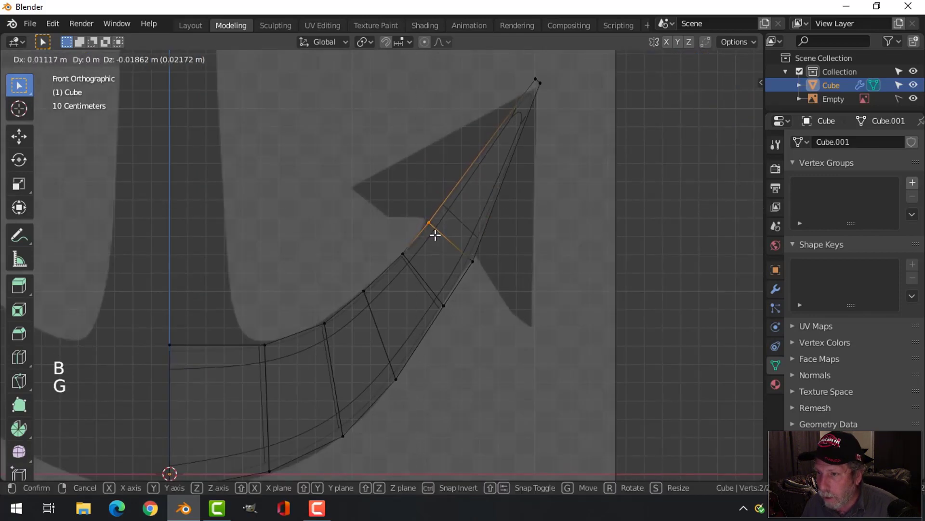
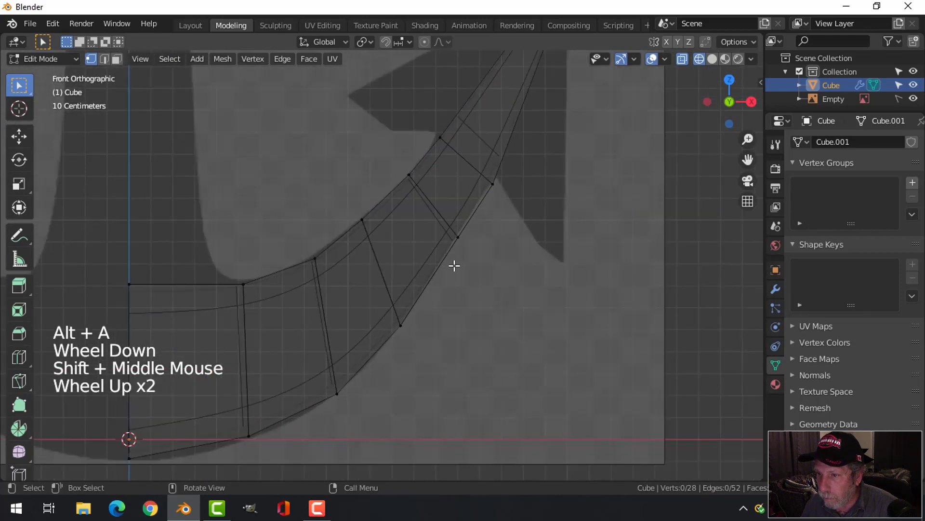
key(b)
key(g)
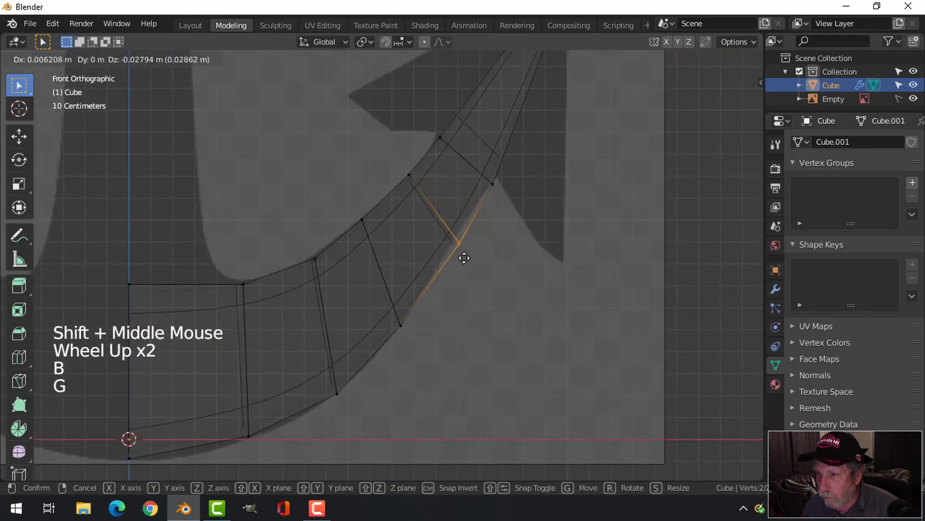
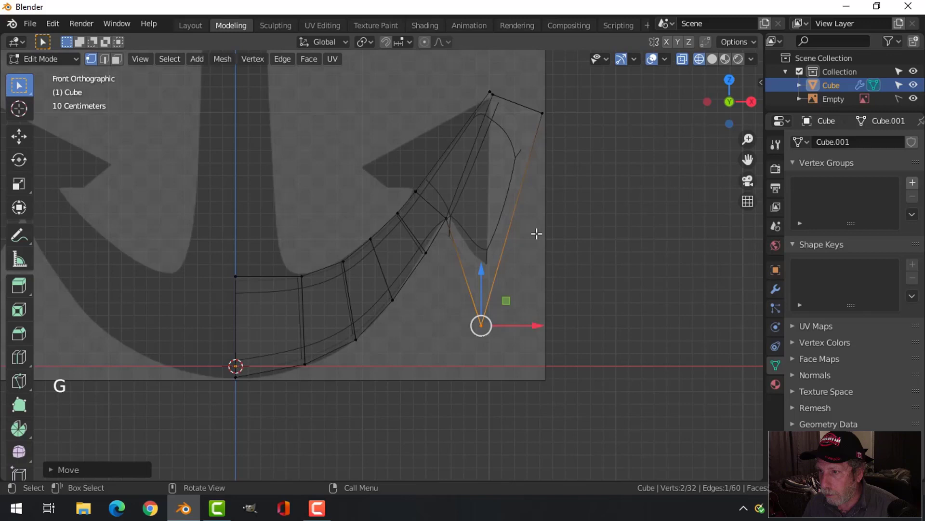
Extrude vertices down into a pointed barb and narrow it along its depth.
key(alt+a)
key(b)
key(g)
key(alt+a)
key(b)
key(g)
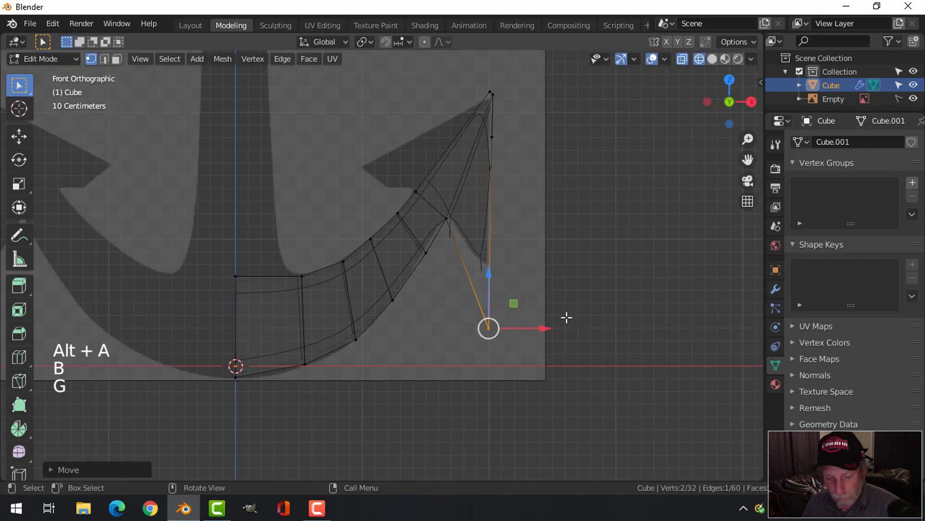
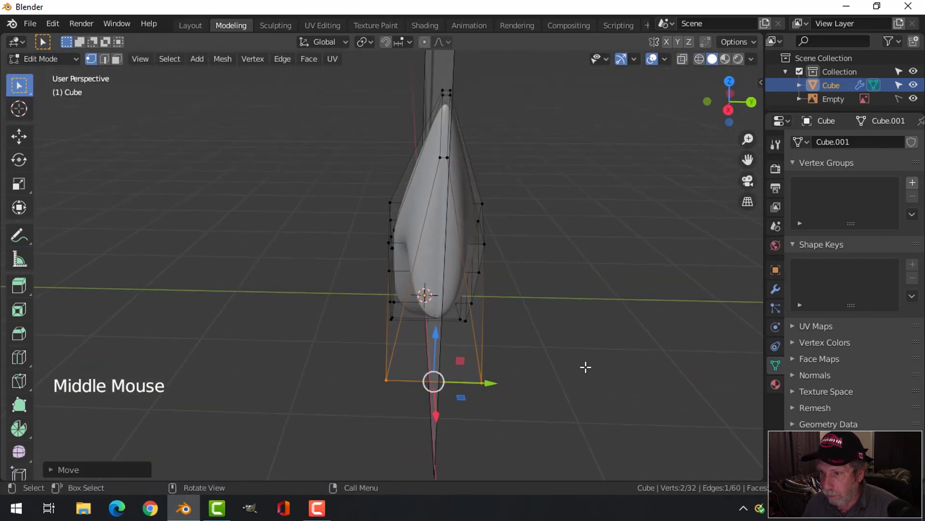
key(s)
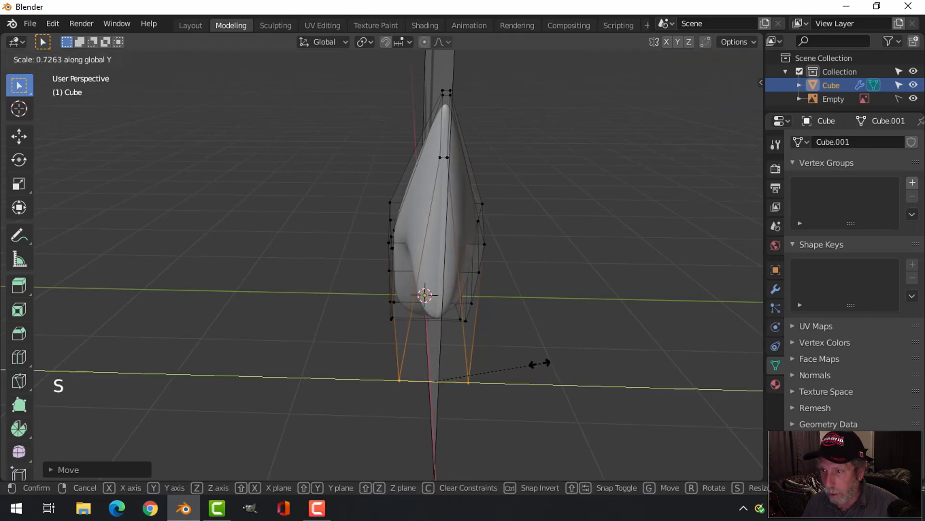
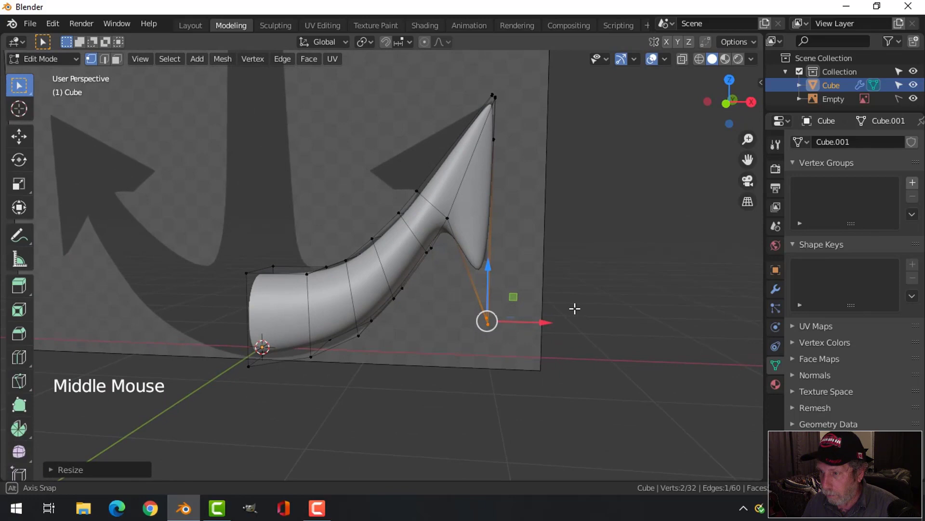
key(KP_1)
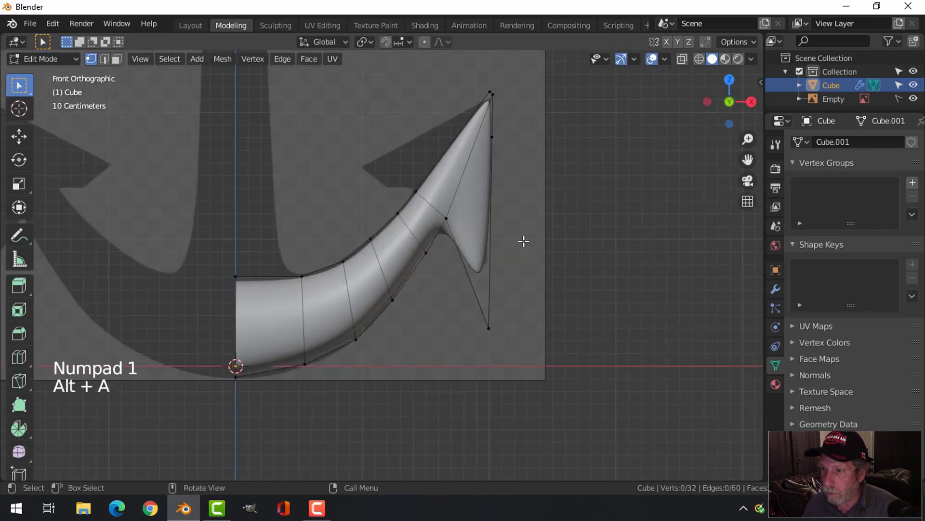
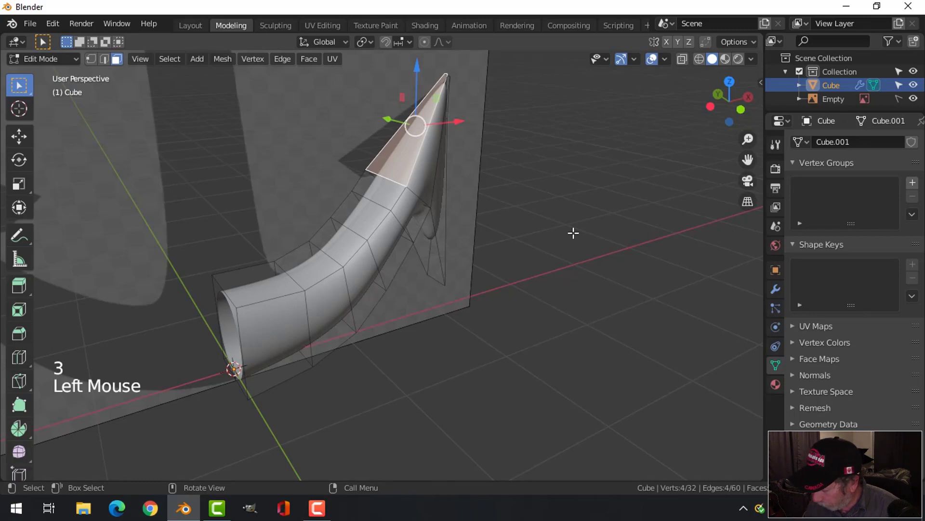
Extrude the tip face to lengthen the fluke and switch to vertex selection in Front view.
key(KP_1)
key(e)
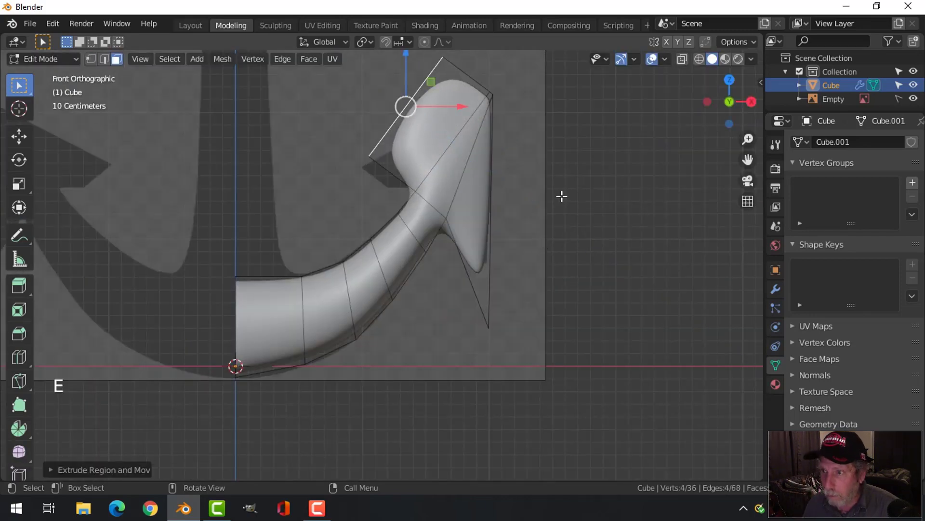
scroll(down, 3)
key(g)
key(alt+a)
key(z)
Pull the barb vertices out to the left along the reference arrowhead outline.
key(b)
key(1)
key(b)
key(g)
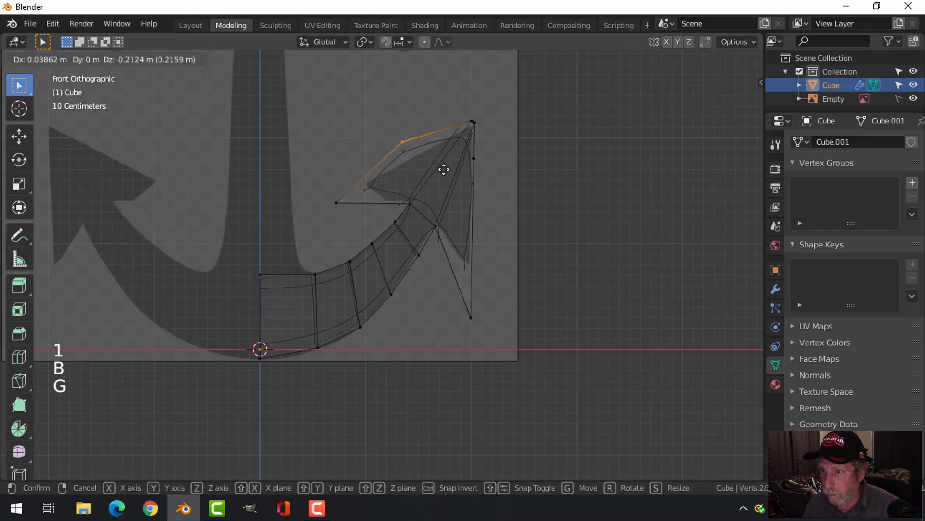
key(alt+a)
key(b)
key(g)
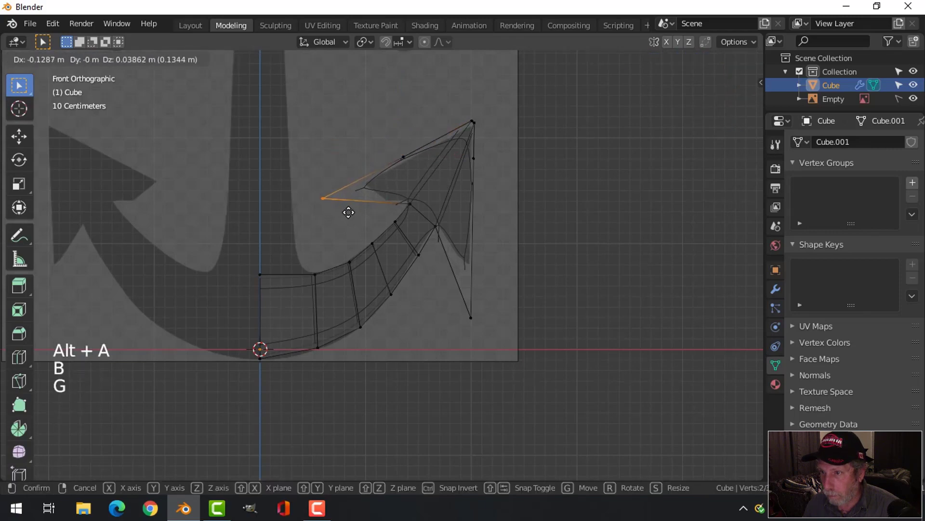
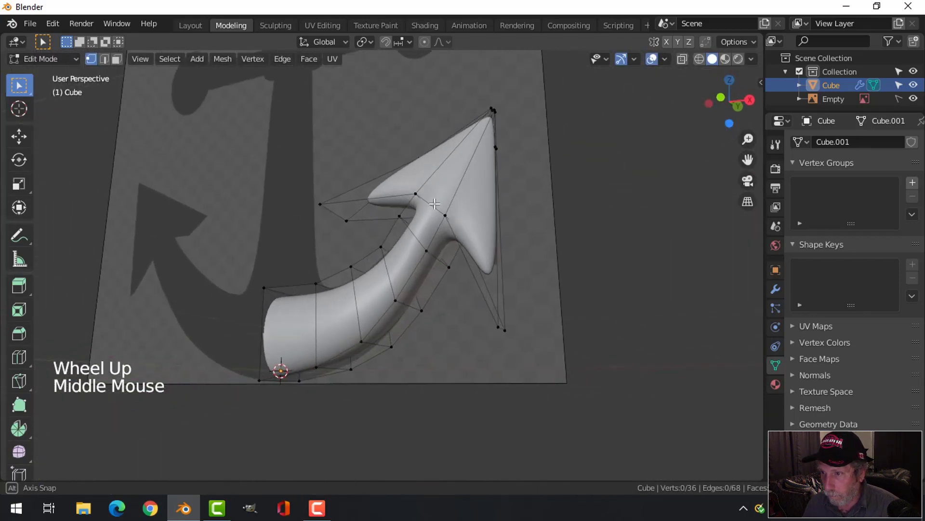
Add an edge loop at the fluke junction and shrink its vertices to sharpen the curve.
key(ctrl+r)
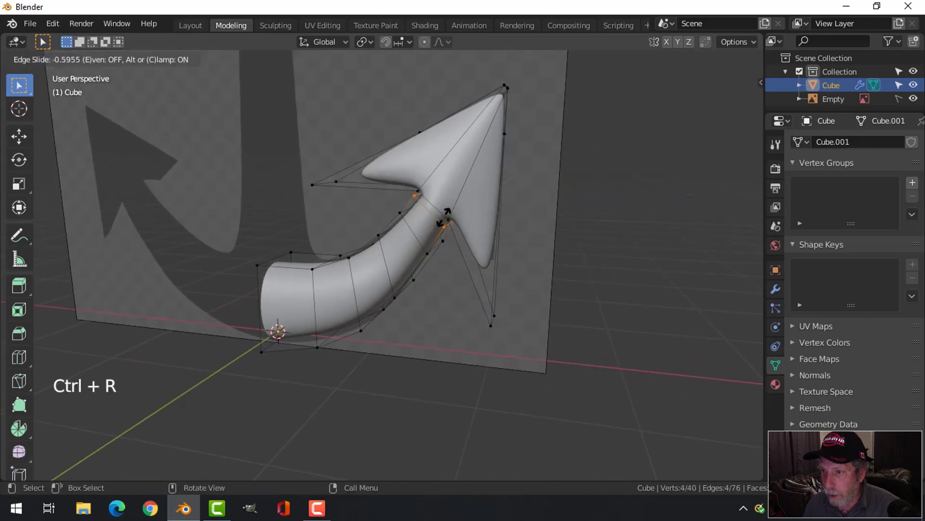
scroll(up, 3)
key(alt+a)
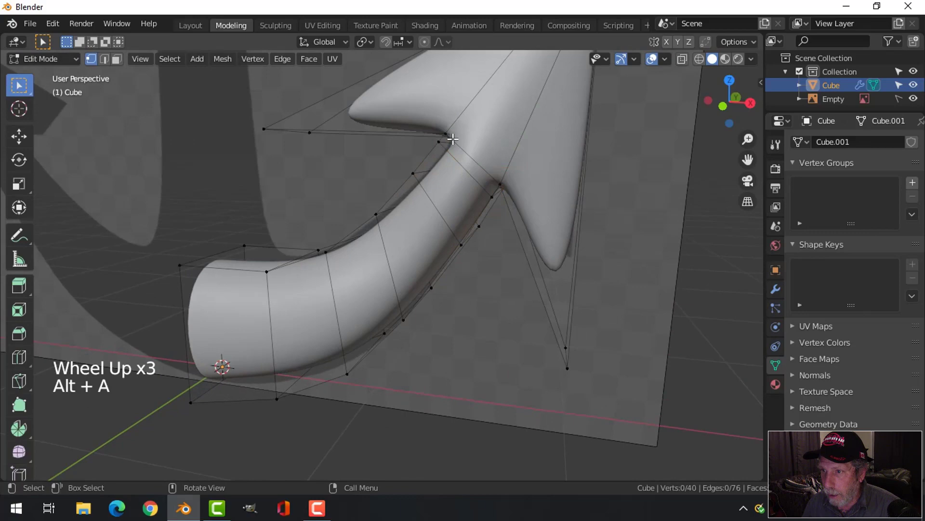
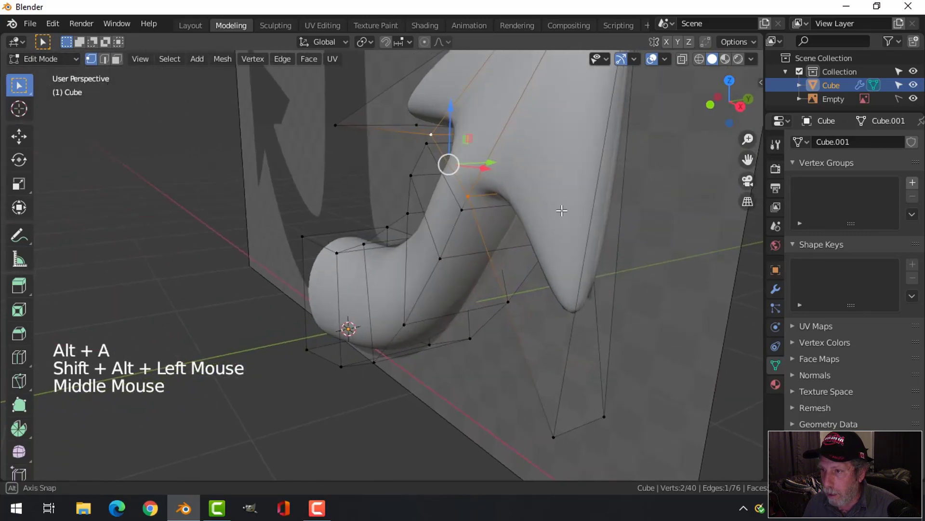
key(s)
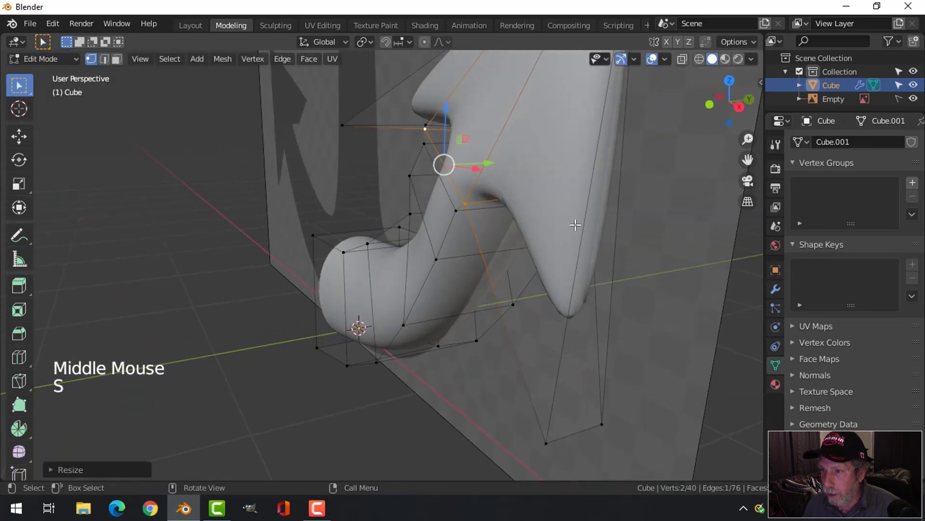
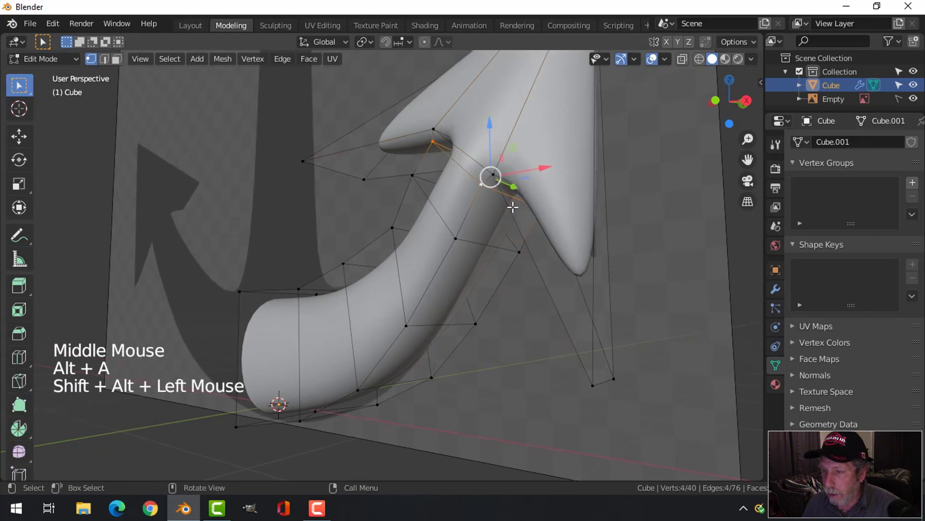
Add a loop at the barb's inner corner, scale the fluke vertices inward and leave Edit Mode.
key(g)
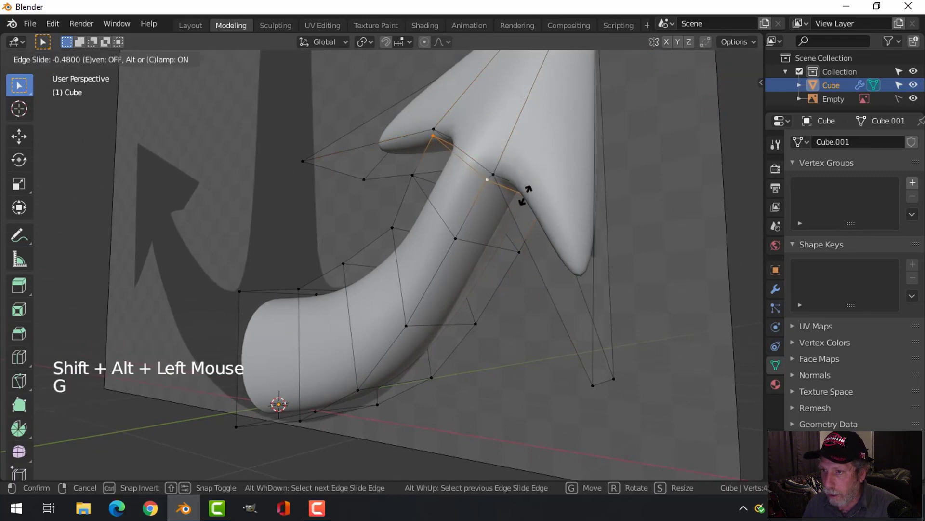
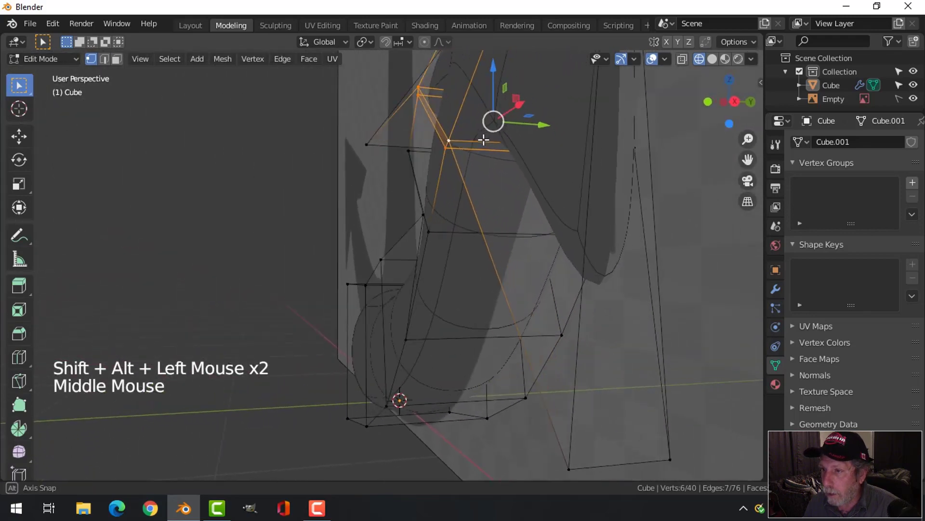
key(s)
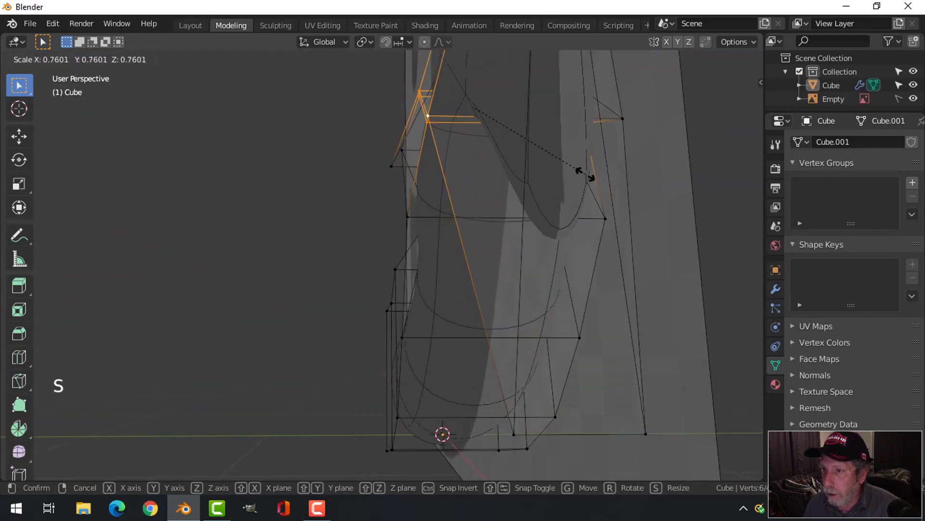
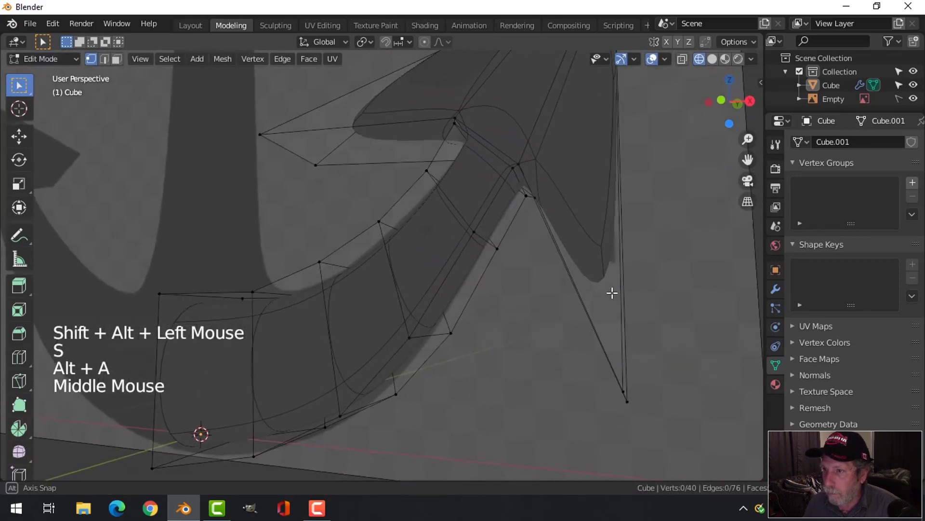
key(Tab)
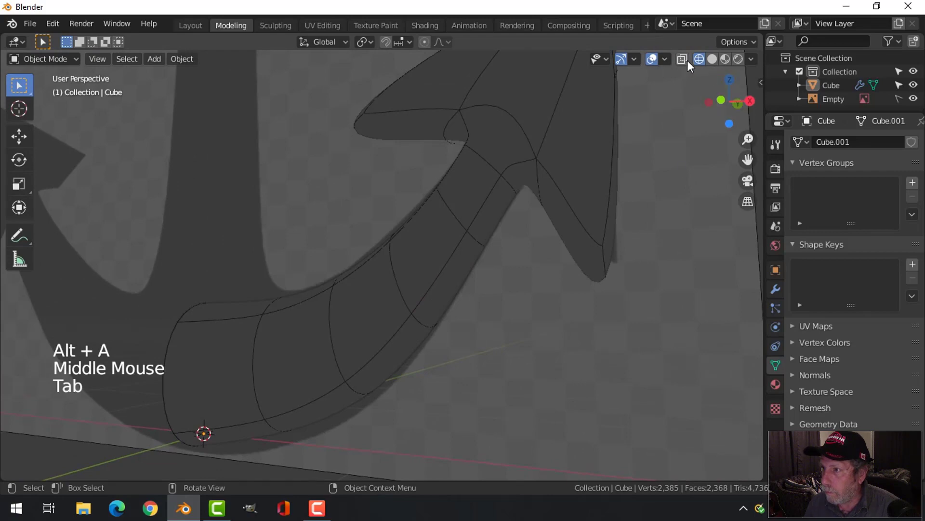
Show solid shading and orbit around the anchor to inspect the arm and fluke.
click(721, 63)
scroll(down, 3)
middle_click(529, 321)
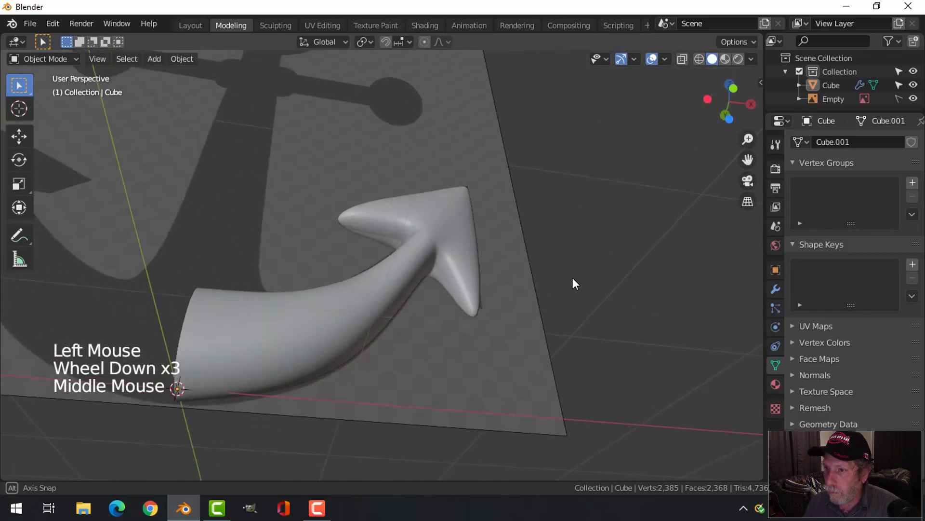
scroll(down, 3)
middle_click(516, 290)
middle_click(479, 309)
scroll(up, 3)
scroll(down, 3)
middle_click(541, 289)
scroll(down, 3)
middle_click(470, 281)
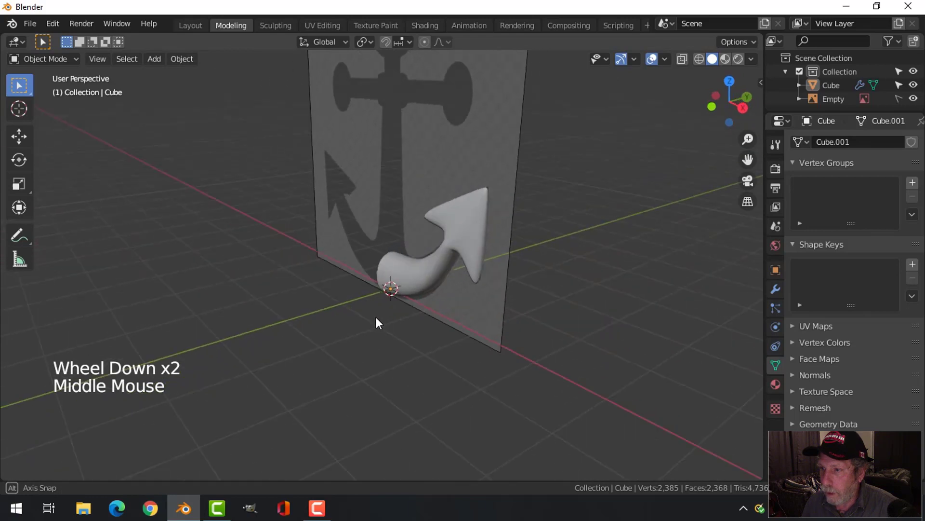
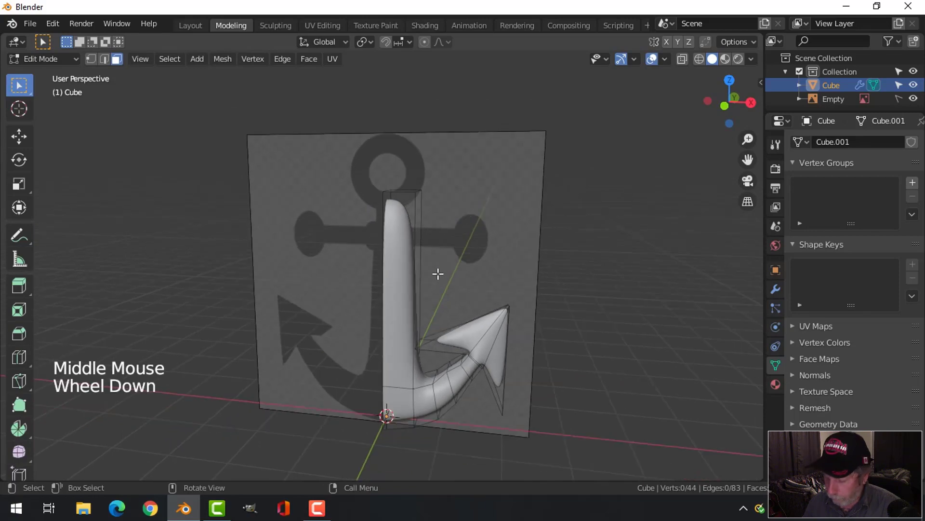
In front view with wireframe shading, align the shank's top vertices with the reference stem.
key(KP_1)
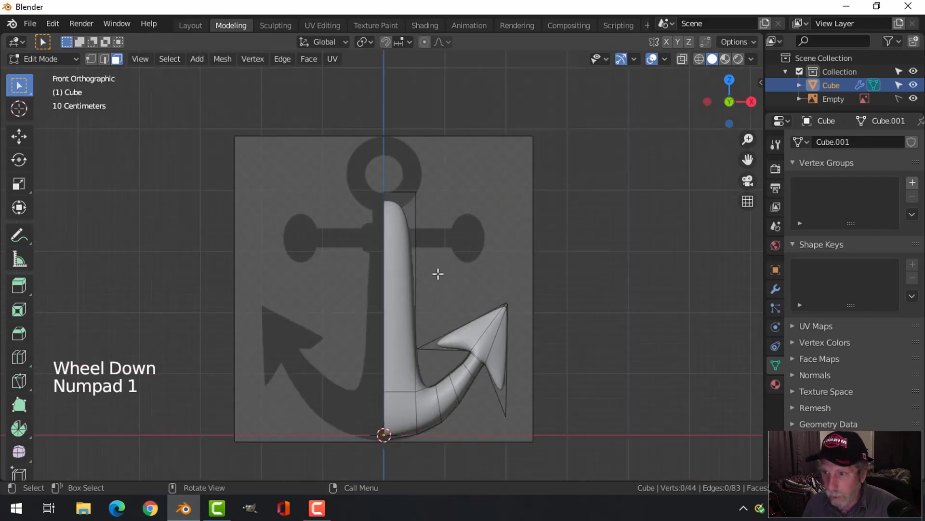
key(1)
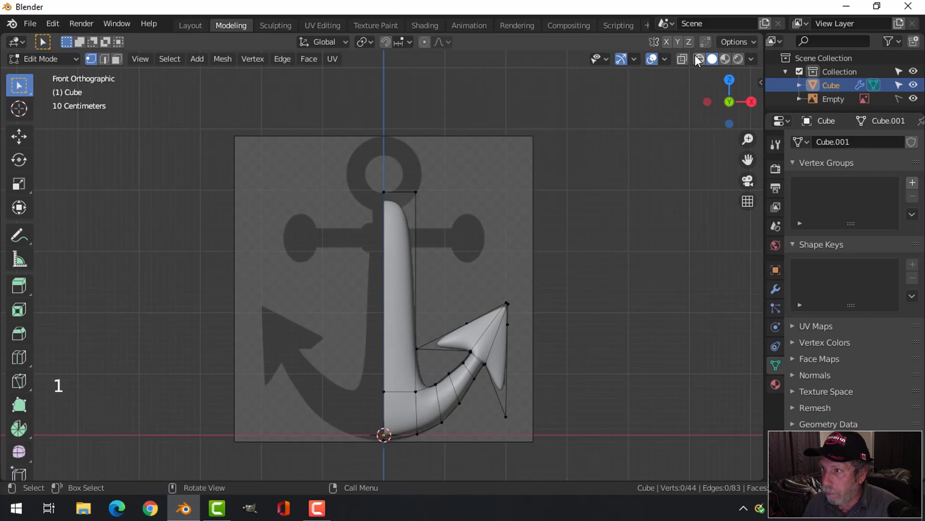
click(702, 60)
key(b)
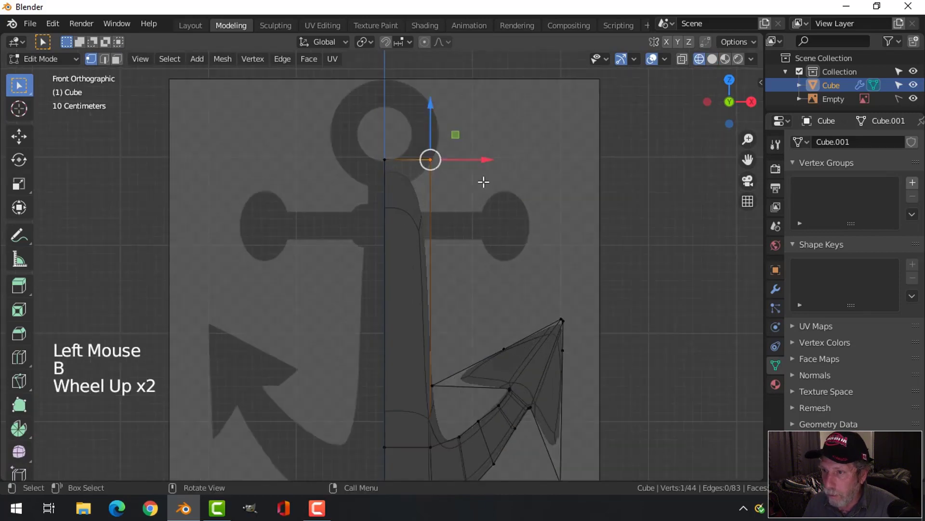
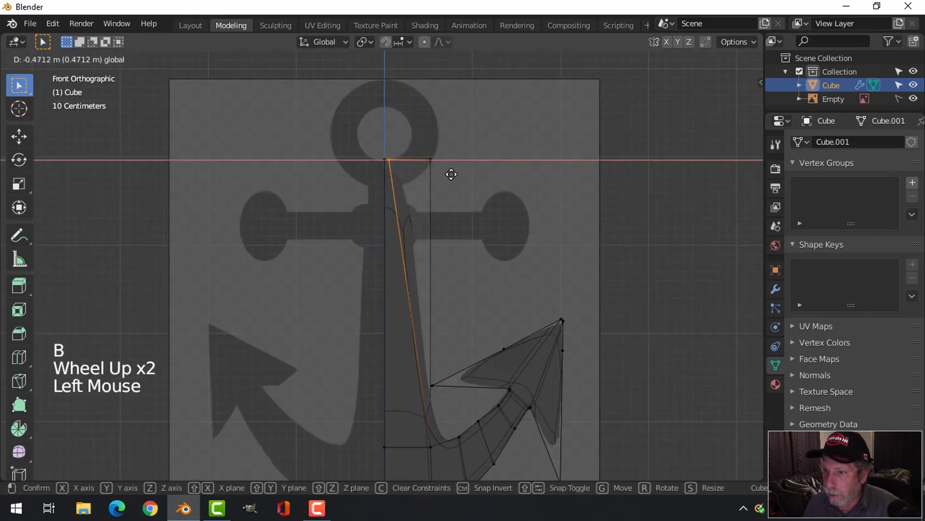
scroll(down, 3)
key(alt+a)
Add a horizontal loop cut across the shank and move corner vertices to round the shank-arm bend.
scroll(up, 3)
scroll(down, 3)
key(ctrl+r)
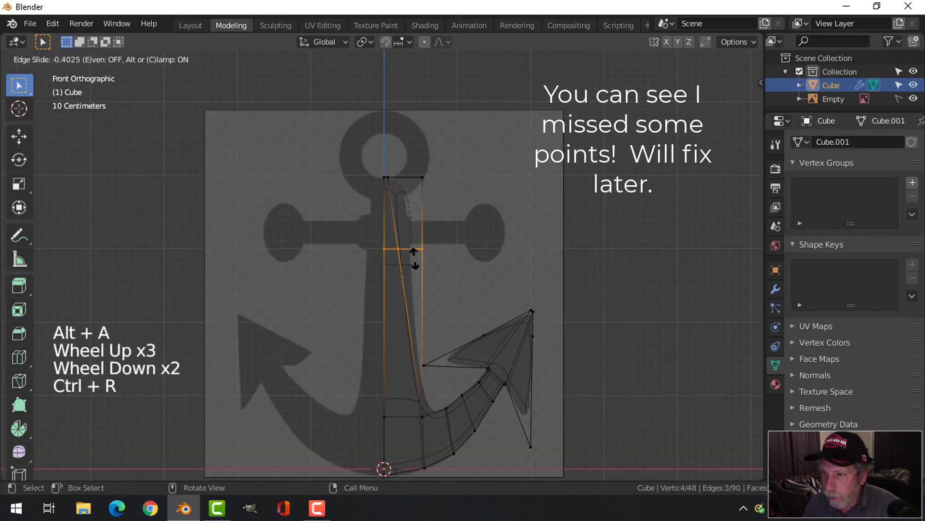
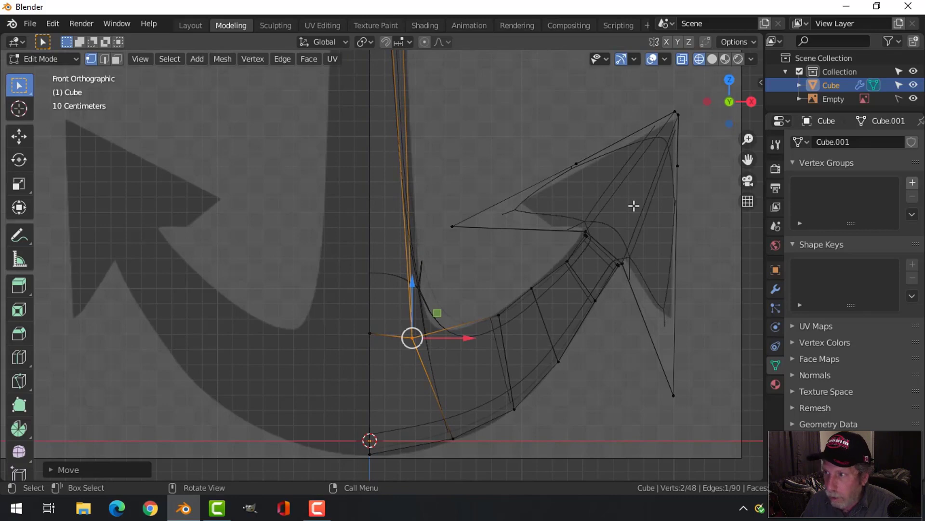
click(716, 68)
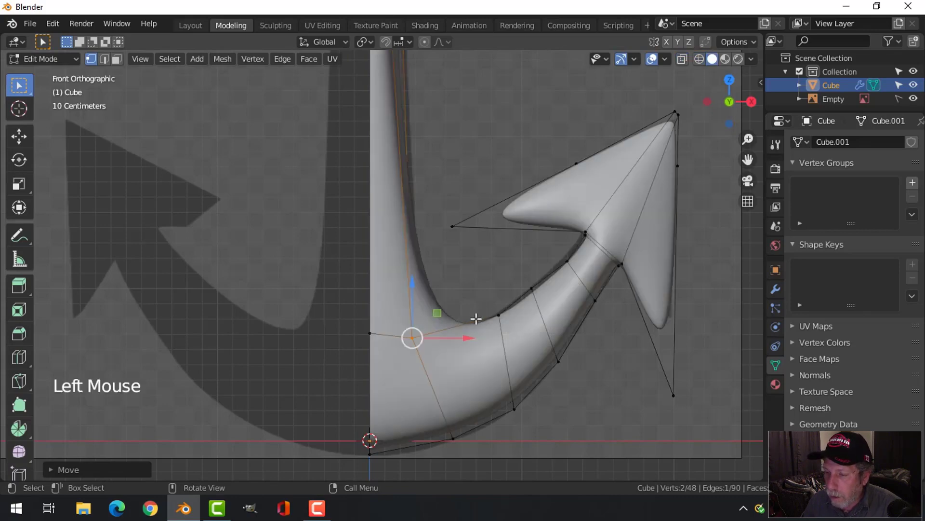
key(g)
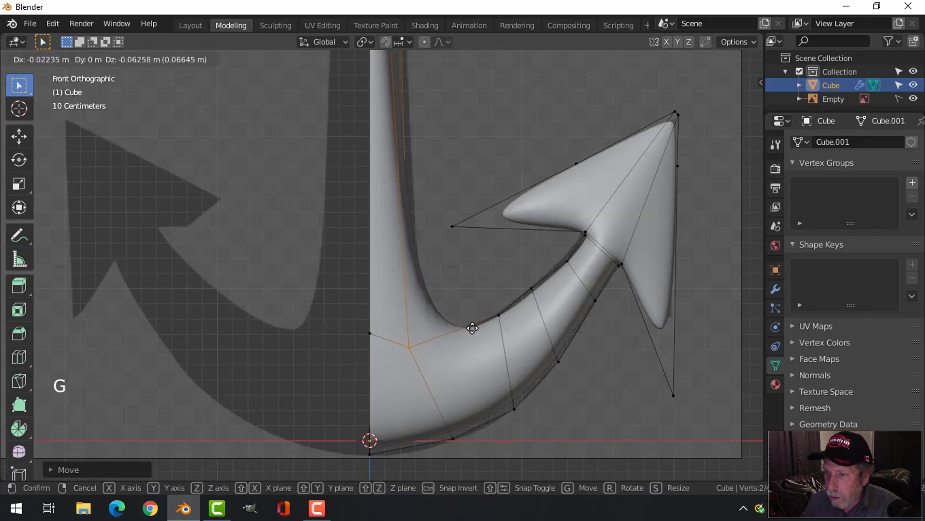
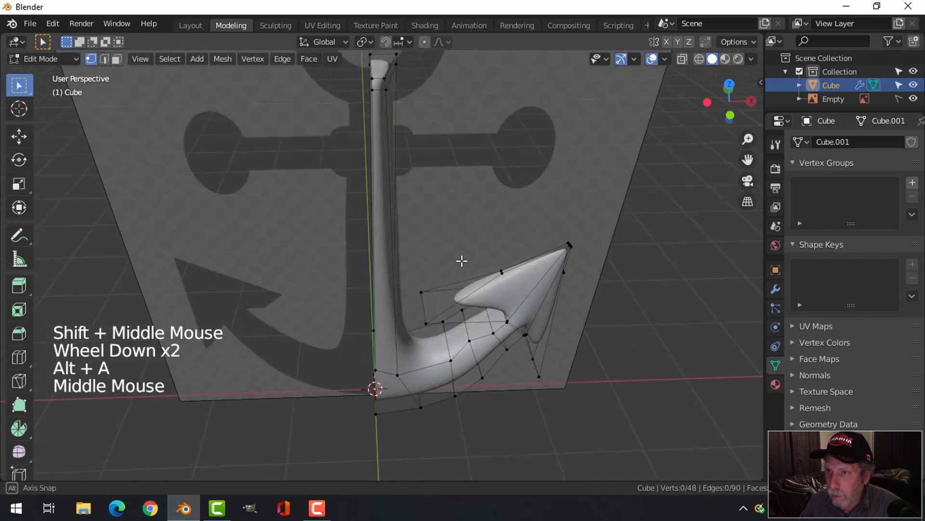
Undo the last two edits to restore the smooth shank and fluke shape.
key(ctrl+z)
key(ctrl+z)
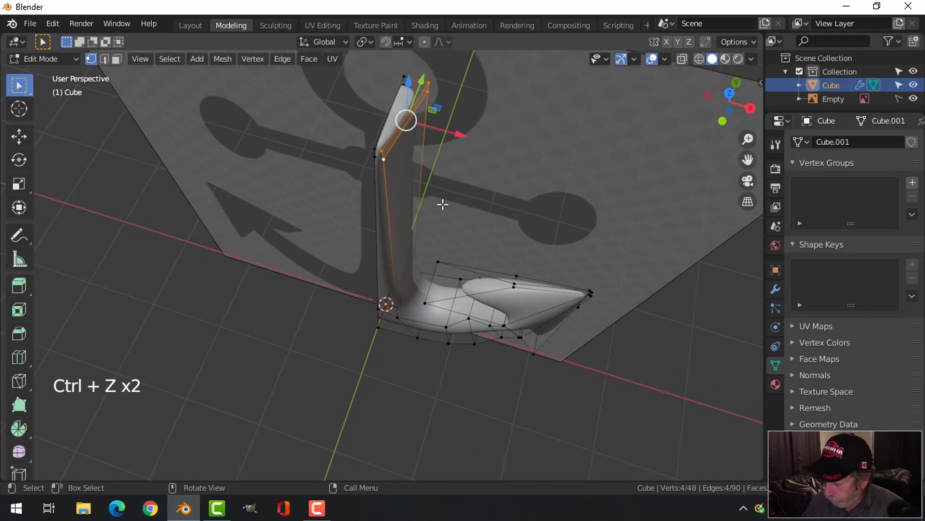
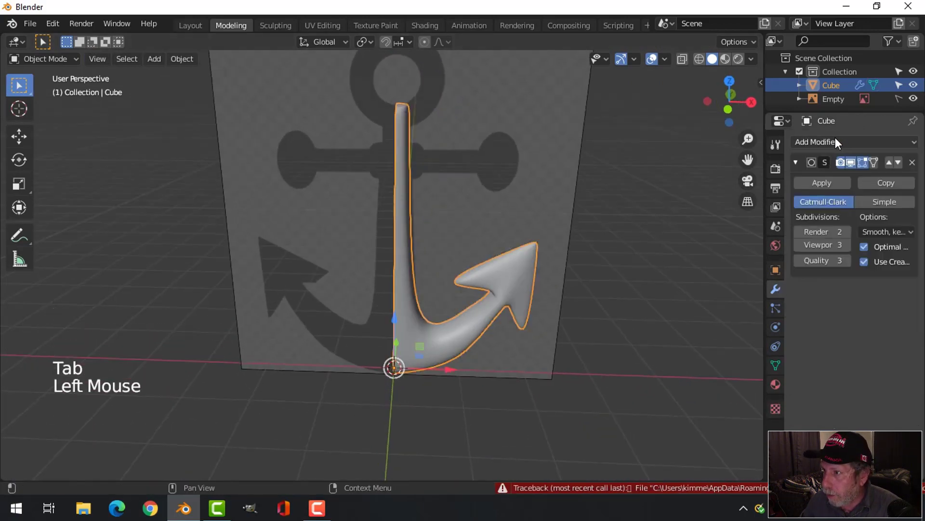
Add a Mirror modifier so both arms and flukes of the anchor appear.
click(803, 167)
click(814, 148)
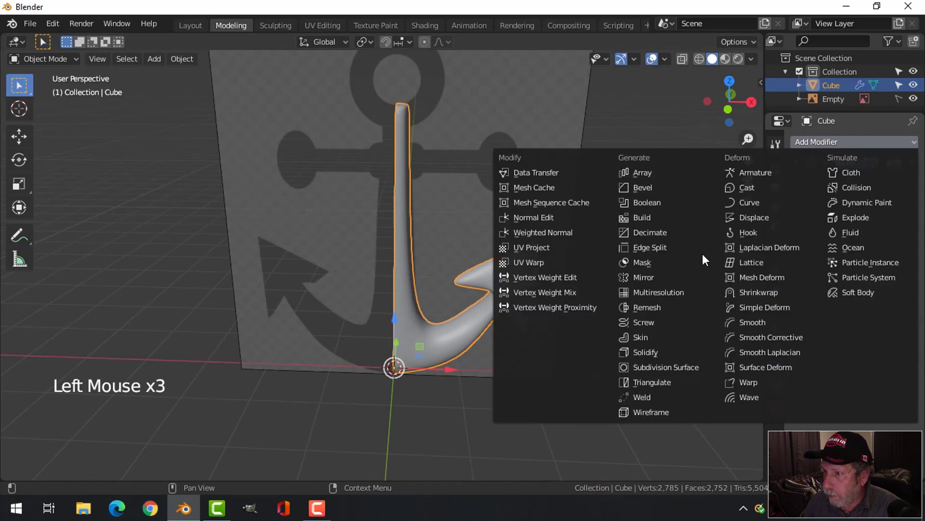
click(876, 348)
scroll(up, 3)
From a side view, scale the shank's top vertices thinner front to back.
middle_click(505, 357)
scroll(down, 3)
middle_click(478, 245)
middle_click(528, 305)
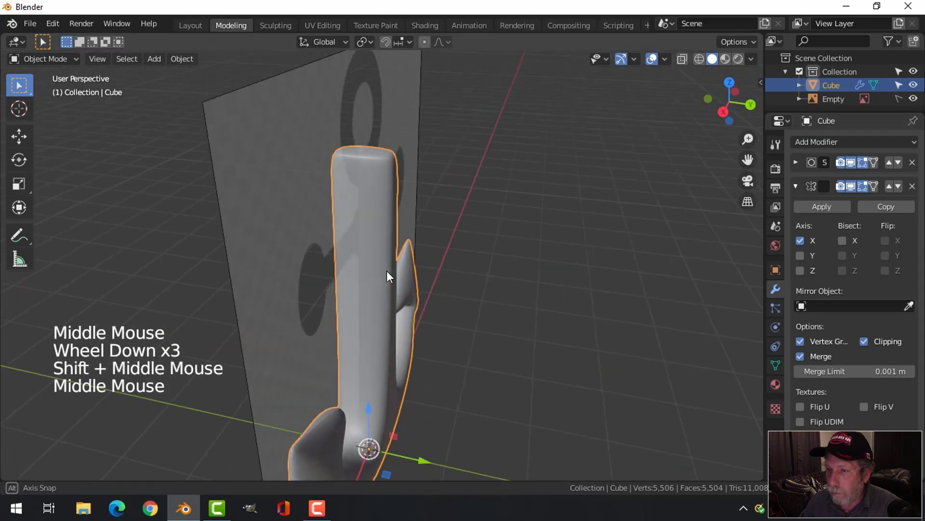
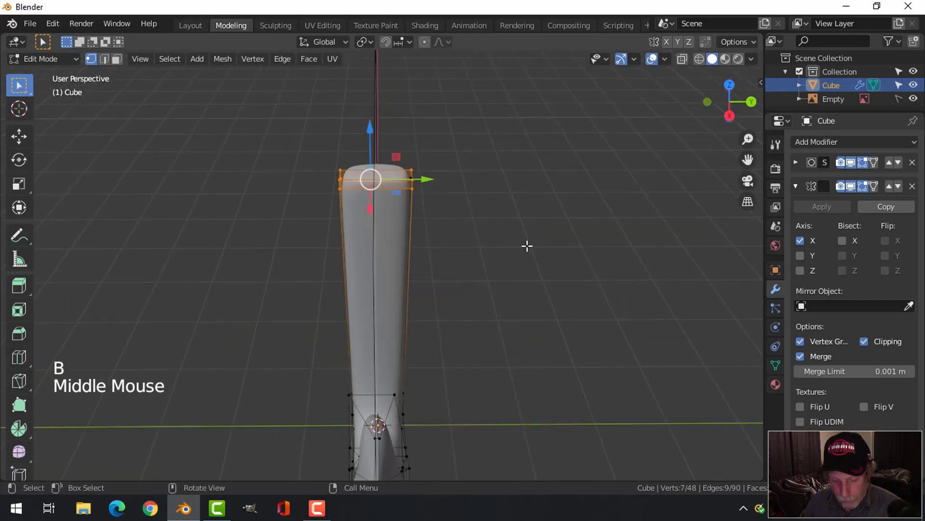
key(s)
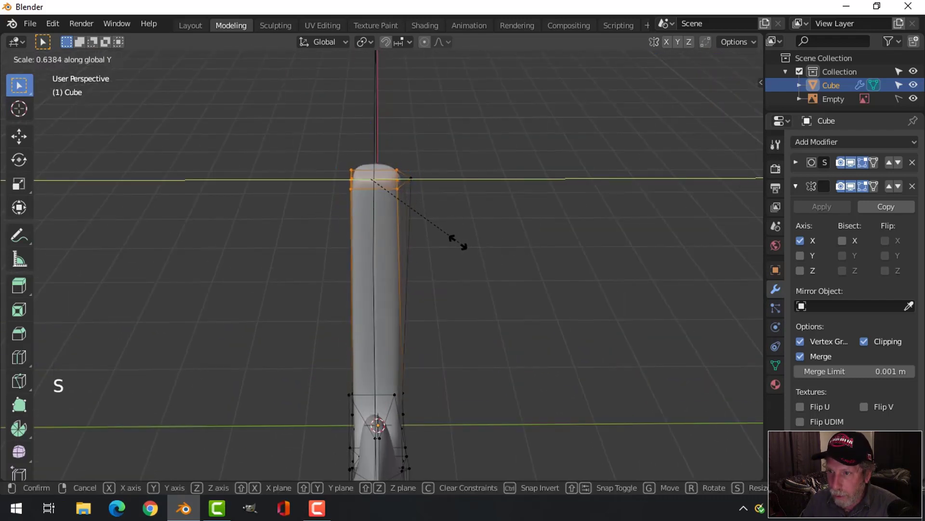
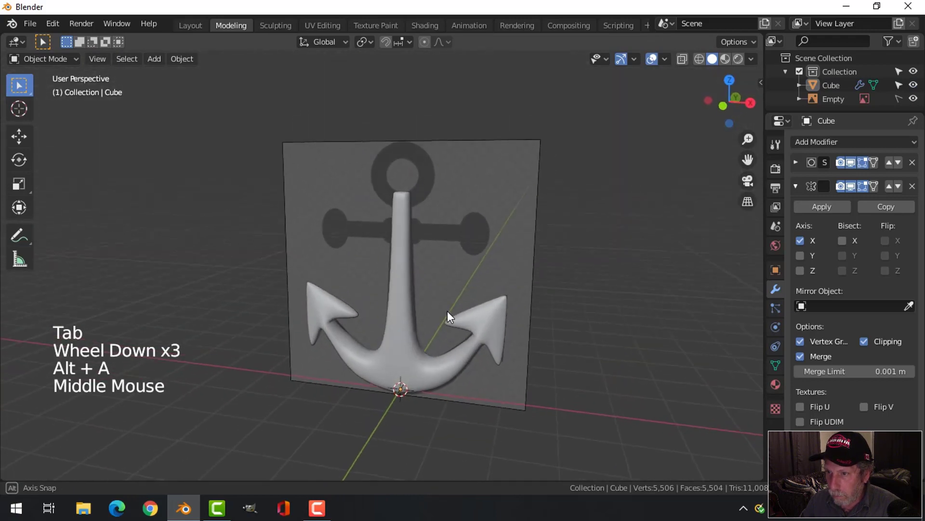
In front view with see-through shading, move the shank's top corner vertices into line with the reference.
middle_click(448, 294)
scroll(up, 3)
key(Tab)
key(KP_1)
scroll(up, 3)
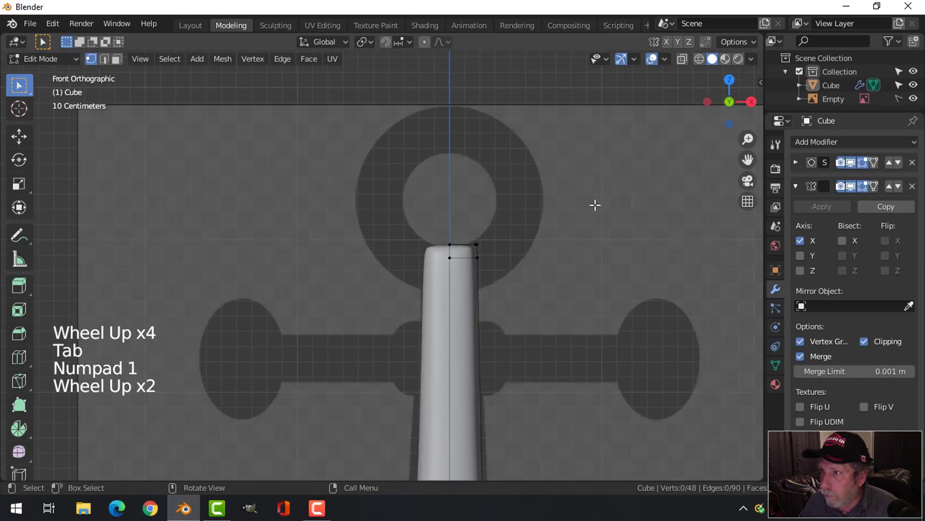
key(z)
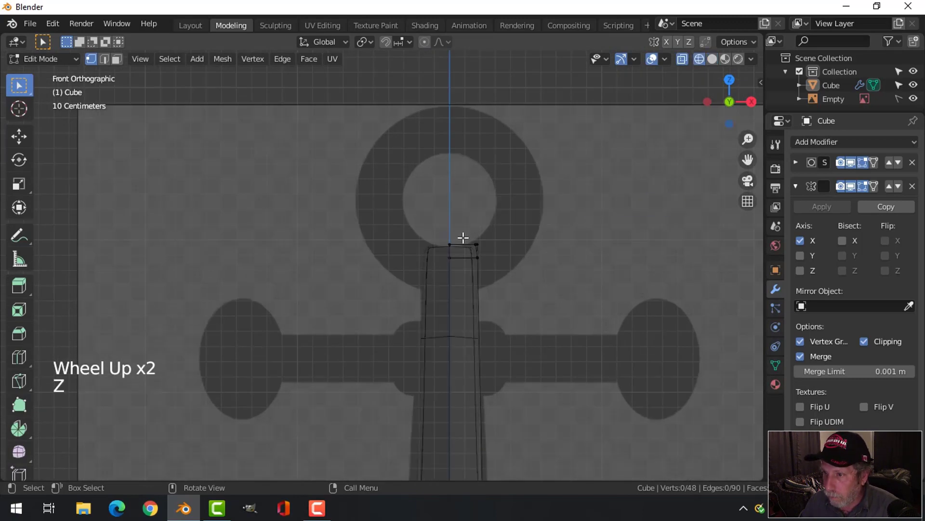
key(b)
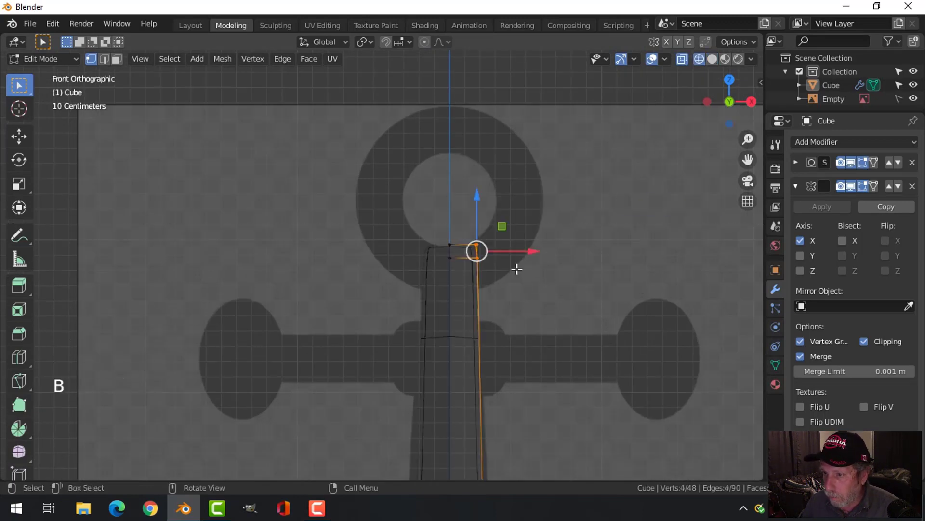
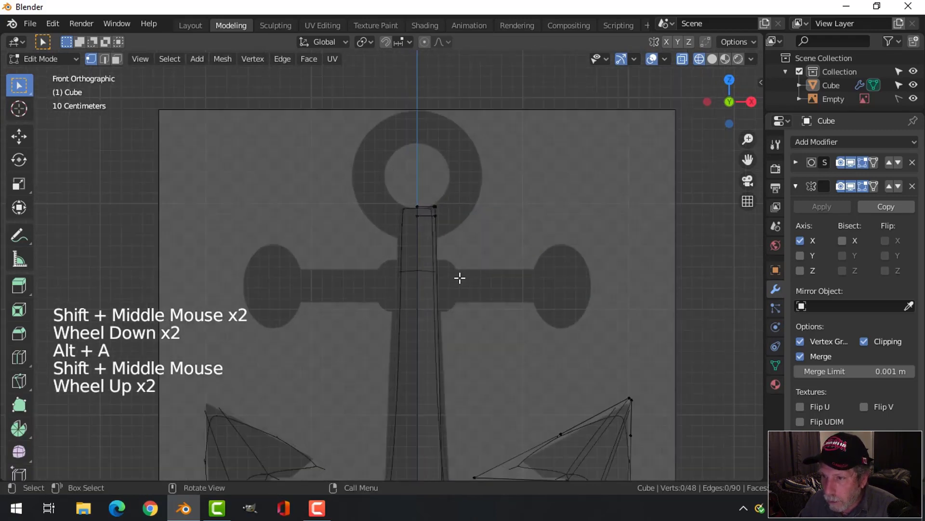
Return to solid shading, leave Edit Mode and orbit to check the tapered shank.
scroll(down, 3)
key(z)
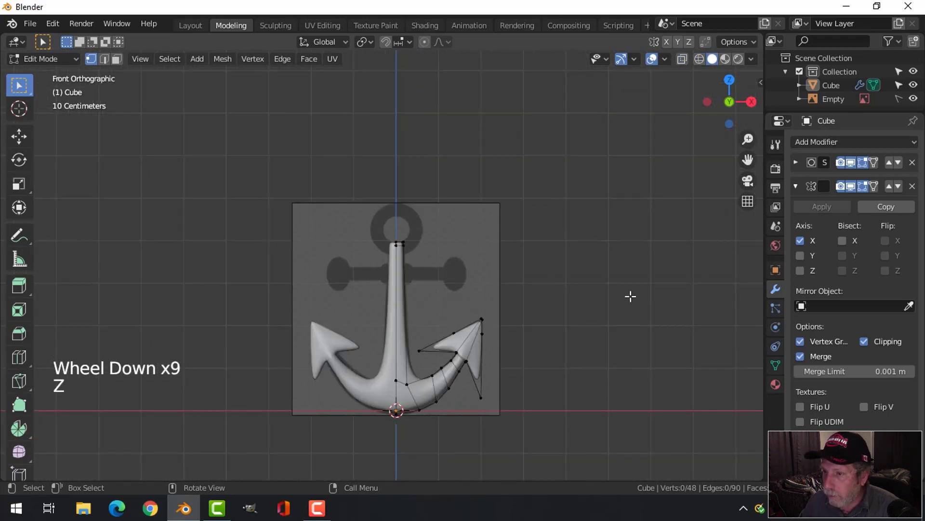
key(Tab)
middle_click(560, 332)
scroll(up, 3)
middle_click(449, 411)
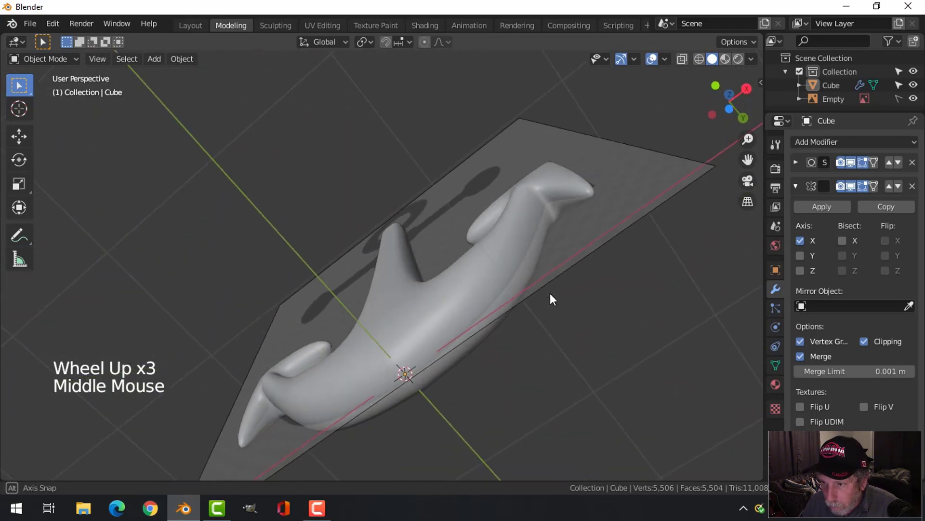
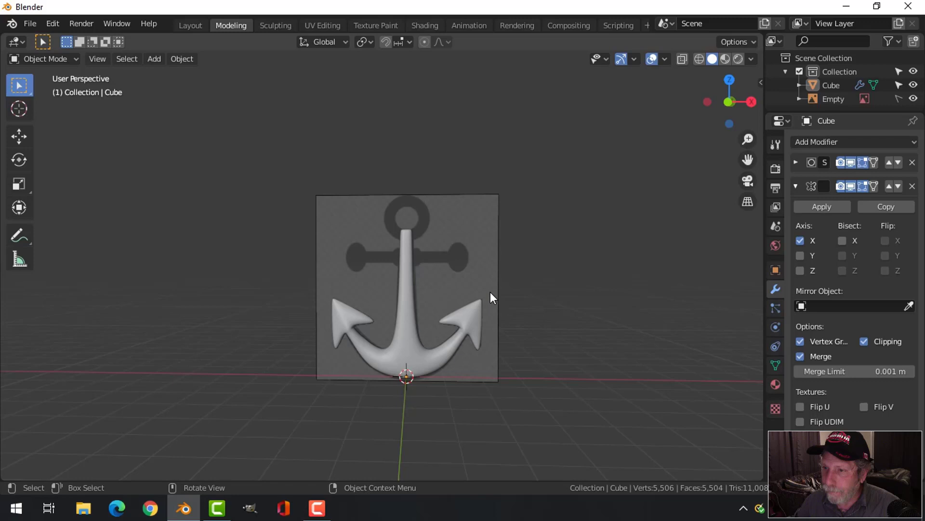
Add a torus, rotate it upright 90° on X, and place and scale it as the ring atop the shank.
key(shift+a)
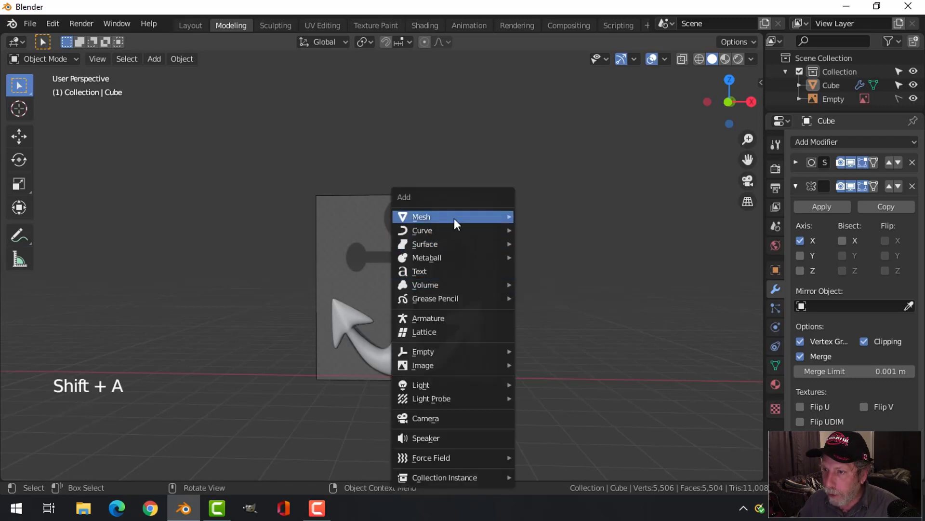
scroll(down, 3)
scroll(up, 3)
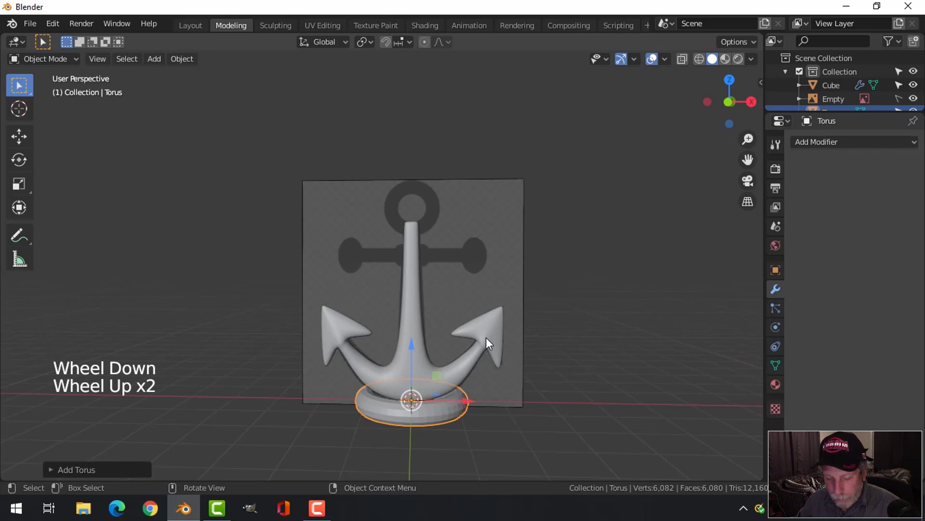
key(r)
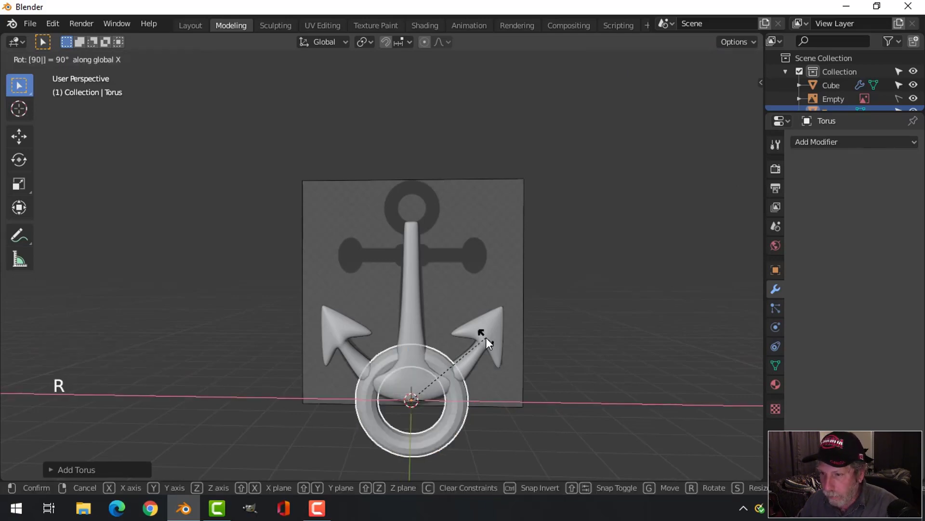
click(415, 353)
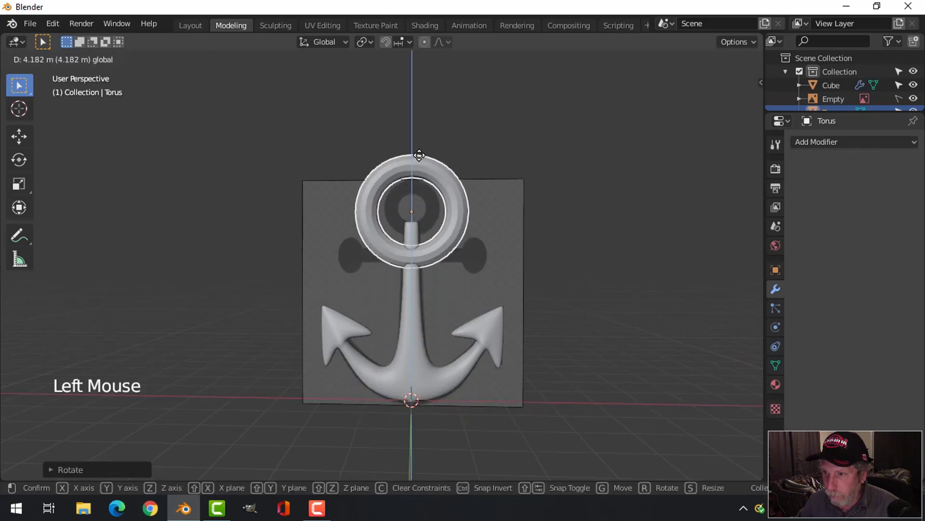
key(s)
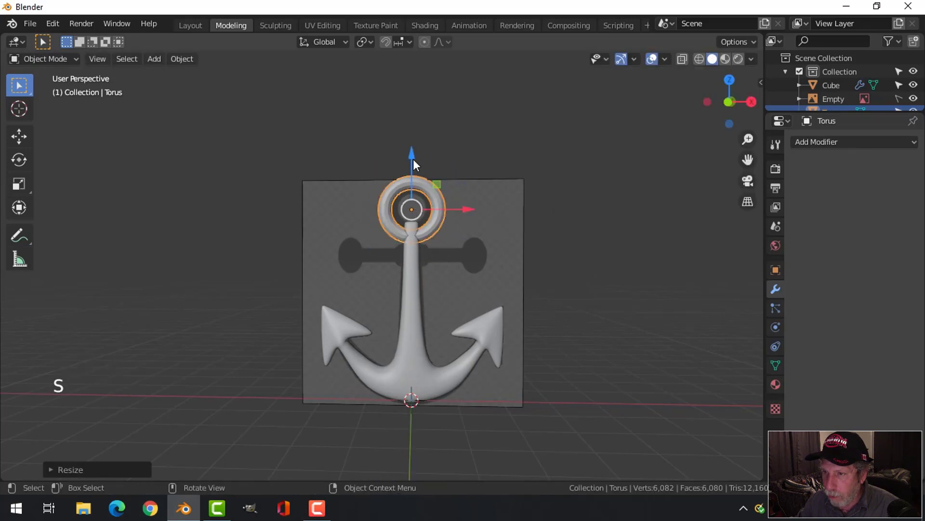
key(s)
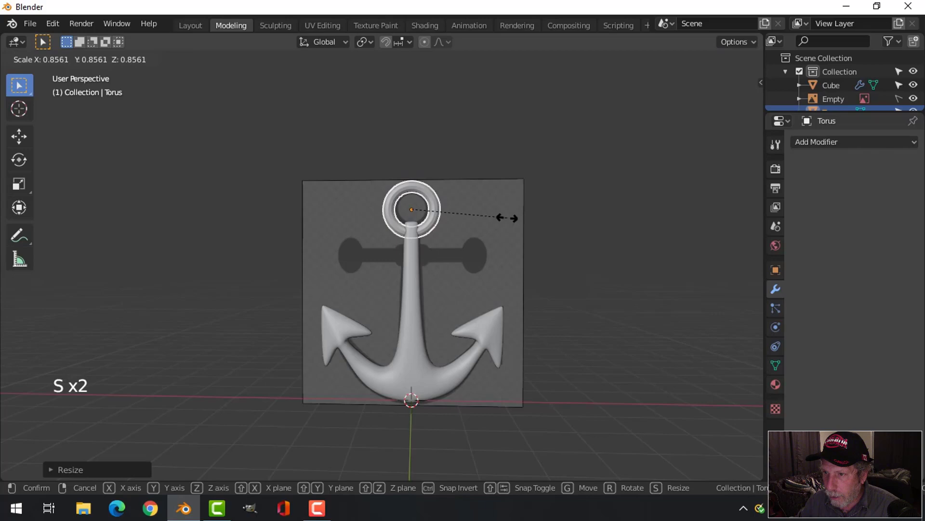
Edit the shank's top vertices so the shank meets the ring's lower edge.
middle_click(552, 245)
scroll(up, 3)
key(alt+a)
middle_click(384, 291)
click(380, 221)
right_click(380, 221)
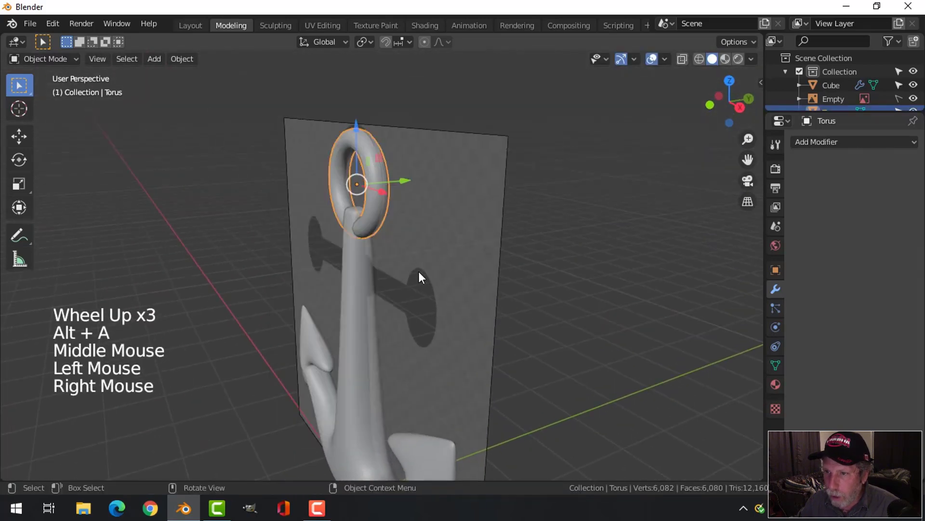
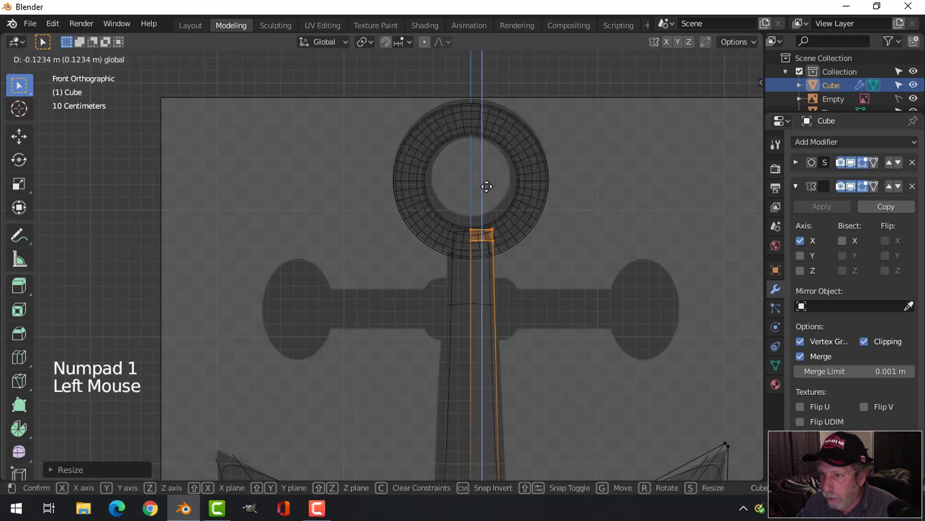
key(z)
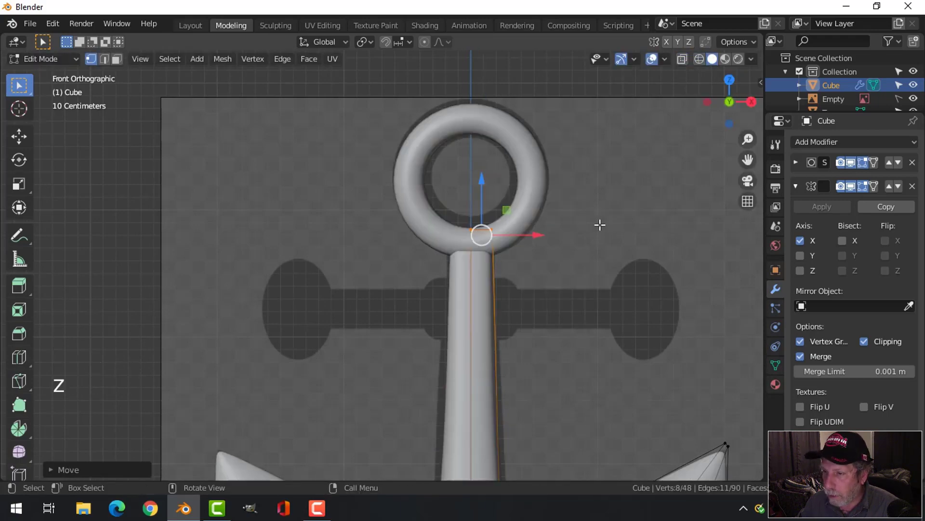
key(alt+a)
key(Tab)
key(alt+a)
Orbit the view to inspect the ring and shank junction.
scroll(down, 3)
middle_click(589, 245)
scroll(down, 3)
middle_click(479, 282)
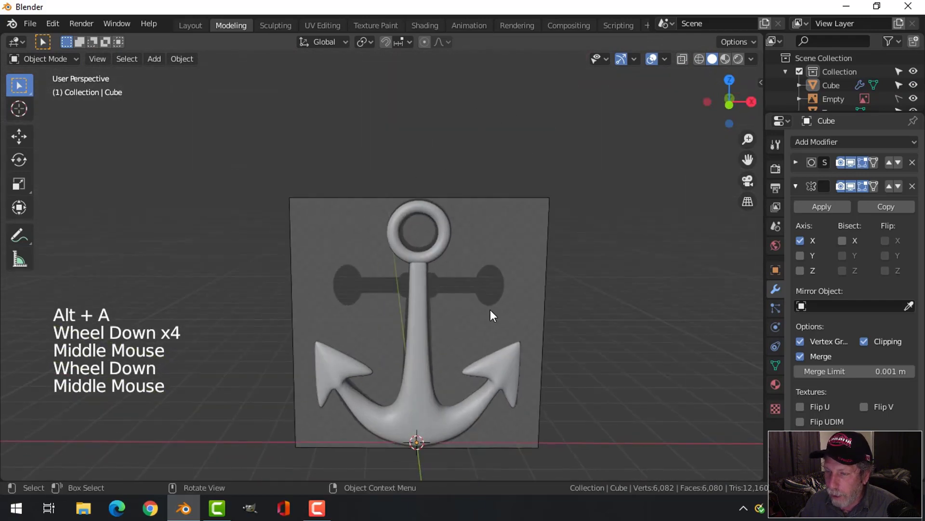
scroll(up, 3)
Add a cylinder at the base for the crossbar and turn it onto its side.
key(shift+a)
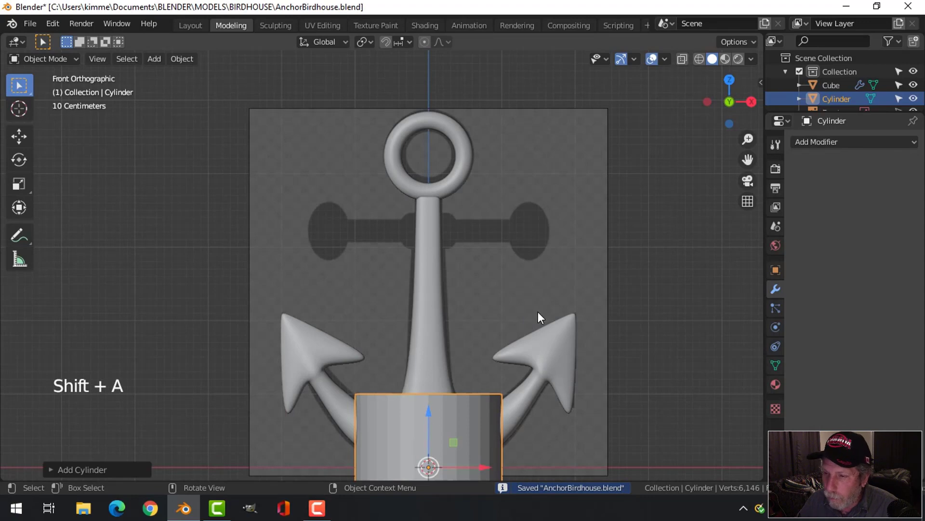
scroll(down, 3)
middle_click(494, 314)
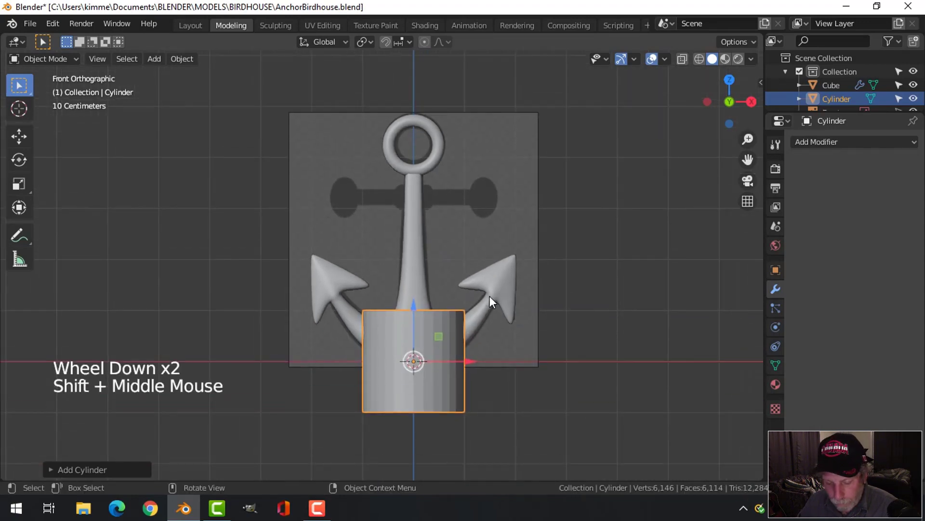
key(r)
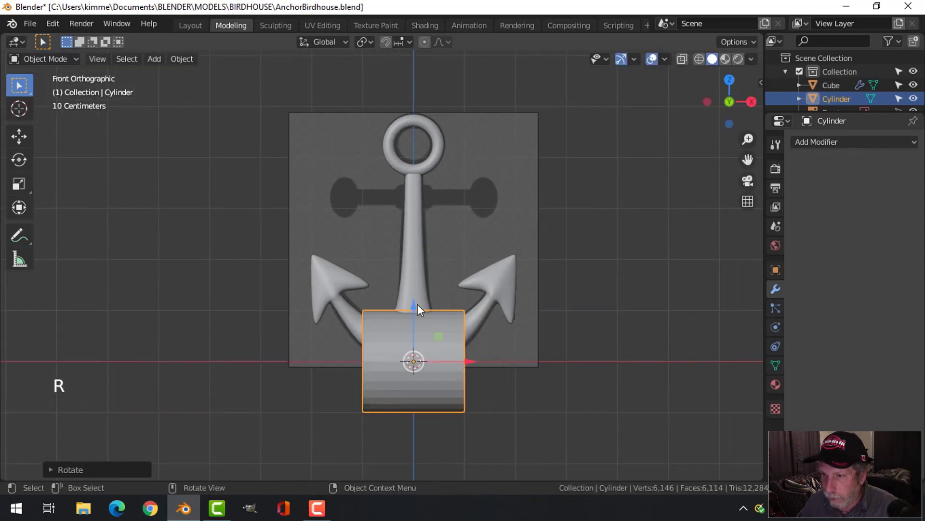
click(423, 315)
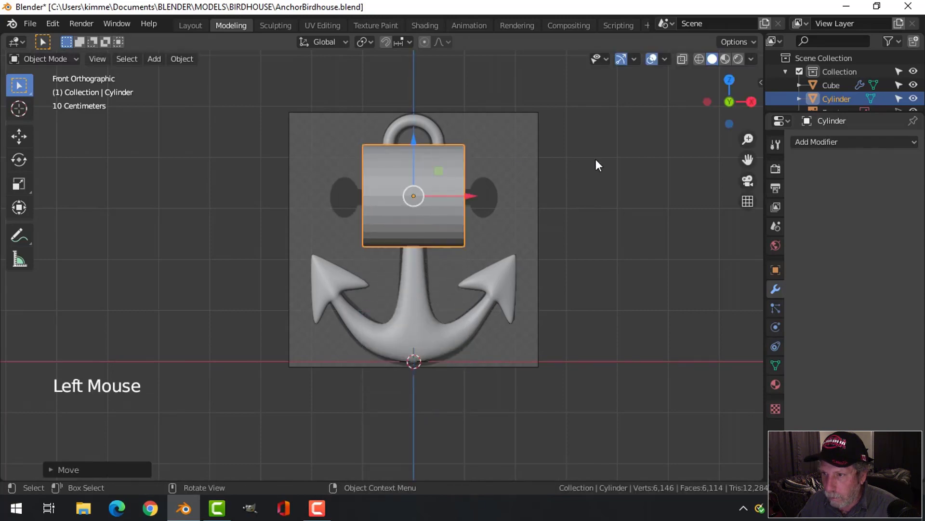
In Edit Mode, shrink the cylinder to collar size and move it vertically along the shank below the ring.
key(Tab)
key(s)
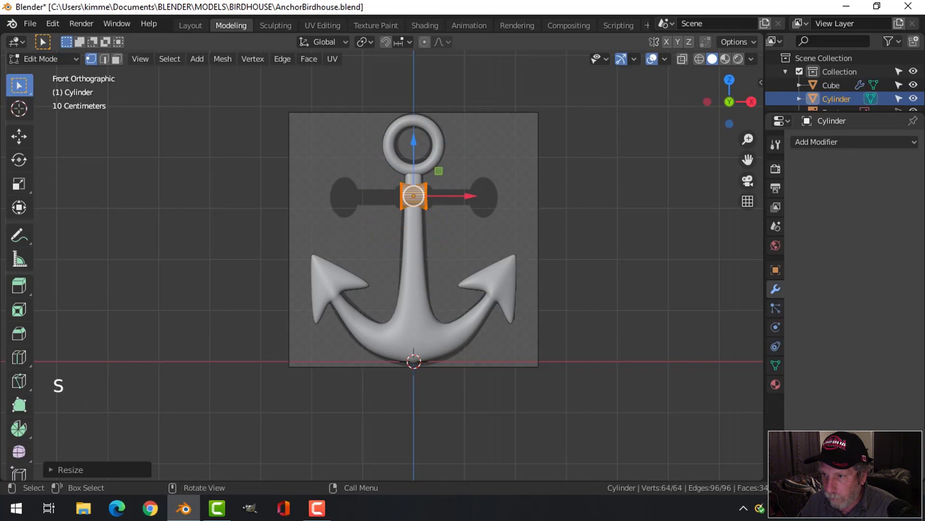
key(KP_Decimal)
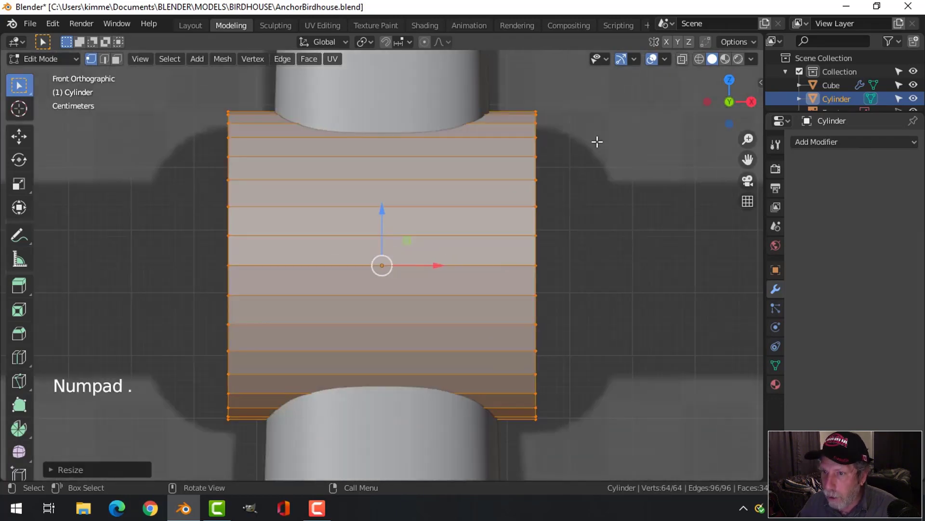
scroll(down, 3)
key(s)
key(s)
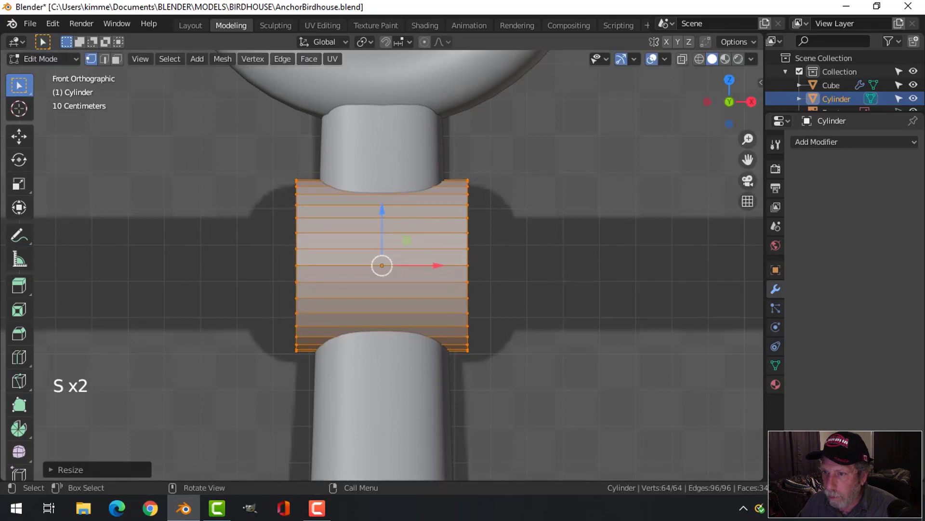
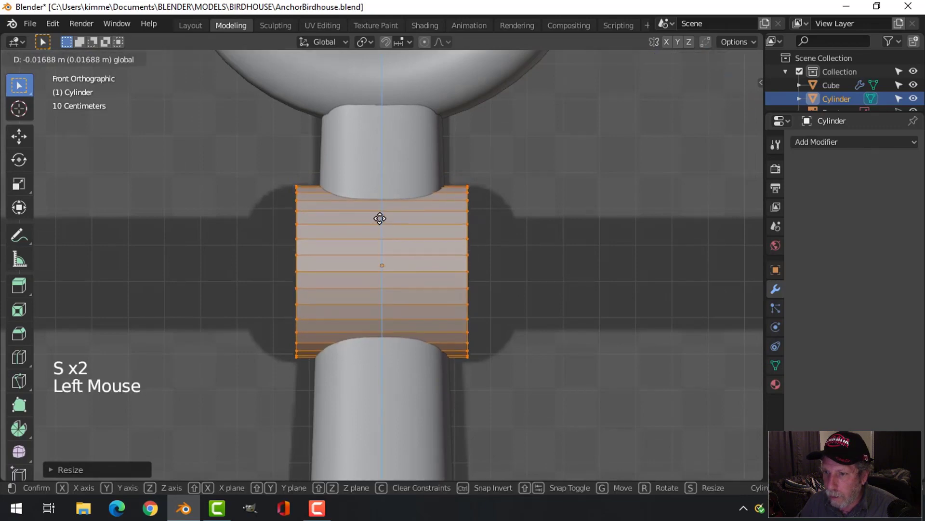
key(s)
Widen the collar horizontally, leave Edit Mode and duplicate it.
key(s)
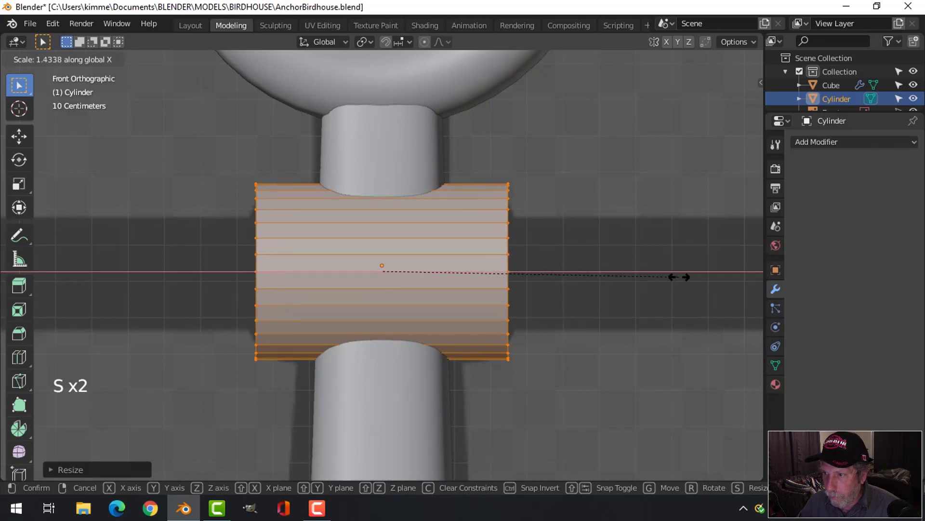
scroll(down, 3)
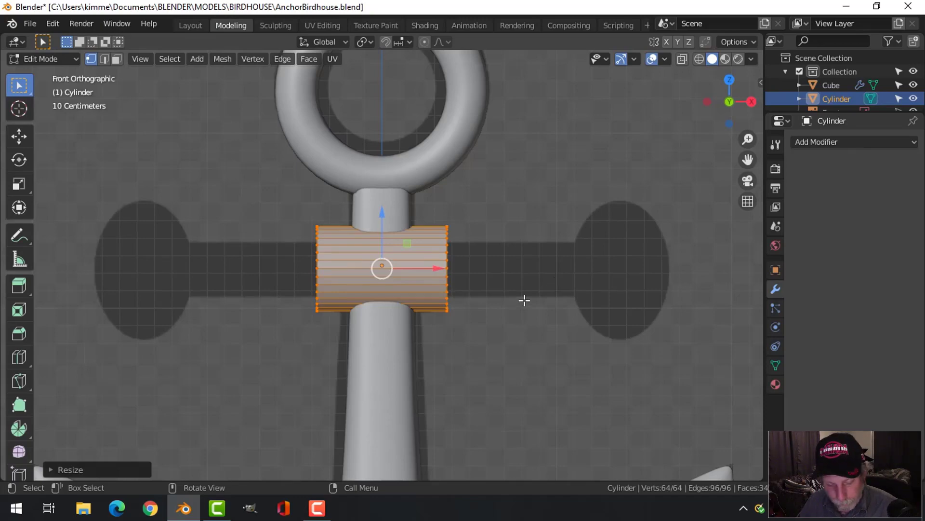
key(Tab)
key(shift+d)
Stretch the duplicate along X into a long crossbar through the collar and thin its height.
click(383, 215)
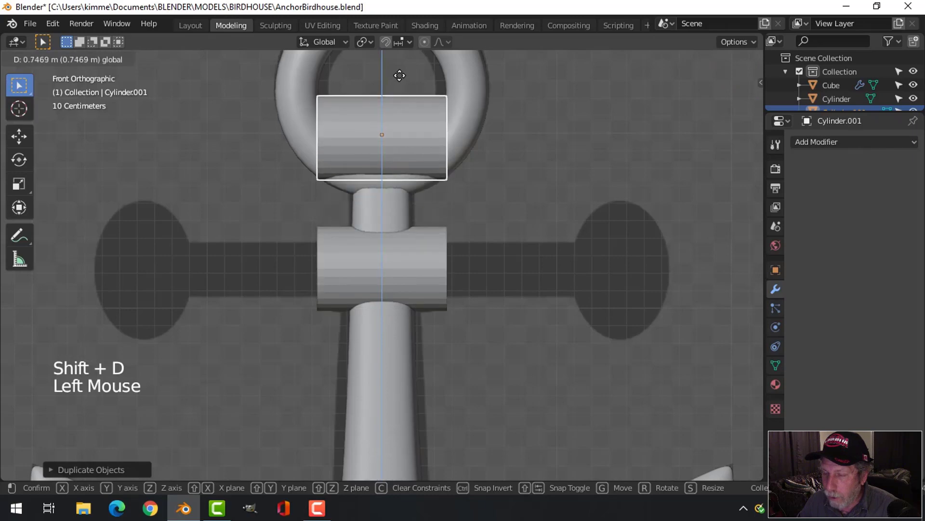
key(ctrl+z)
key(s)
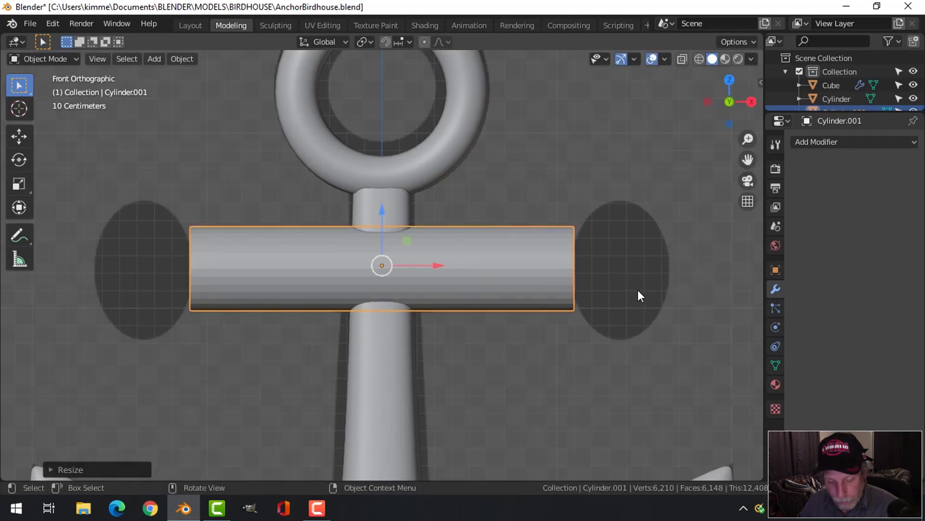
key(s)
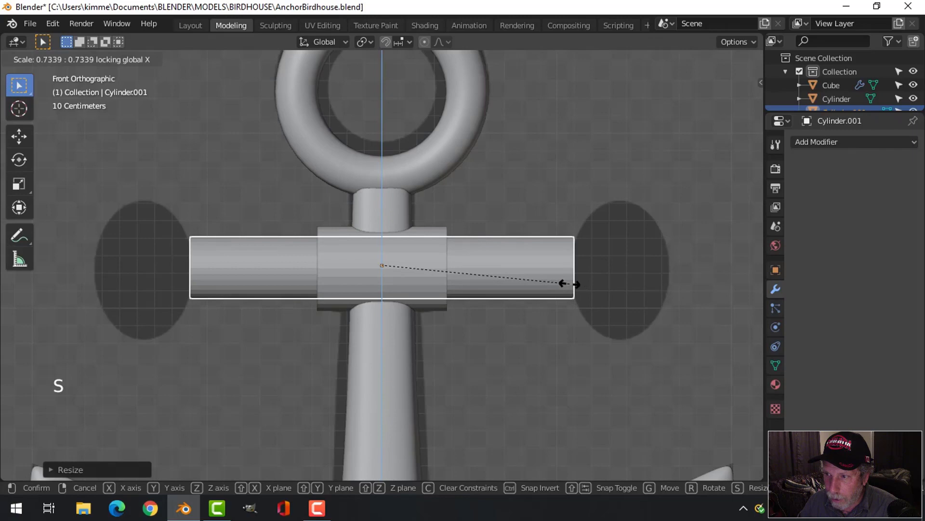
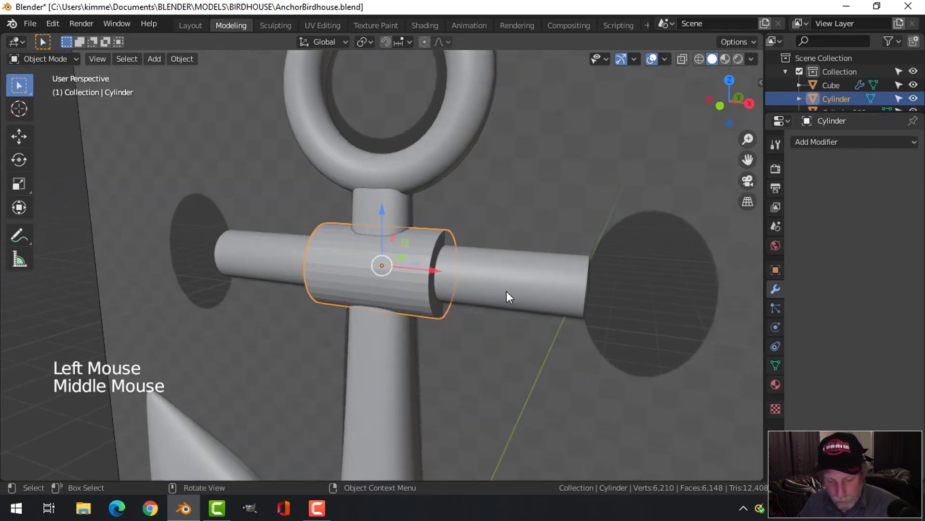
Apply the collar's rotation and scale, then bevel both end edges with extra segments.
key(ctrl+a)
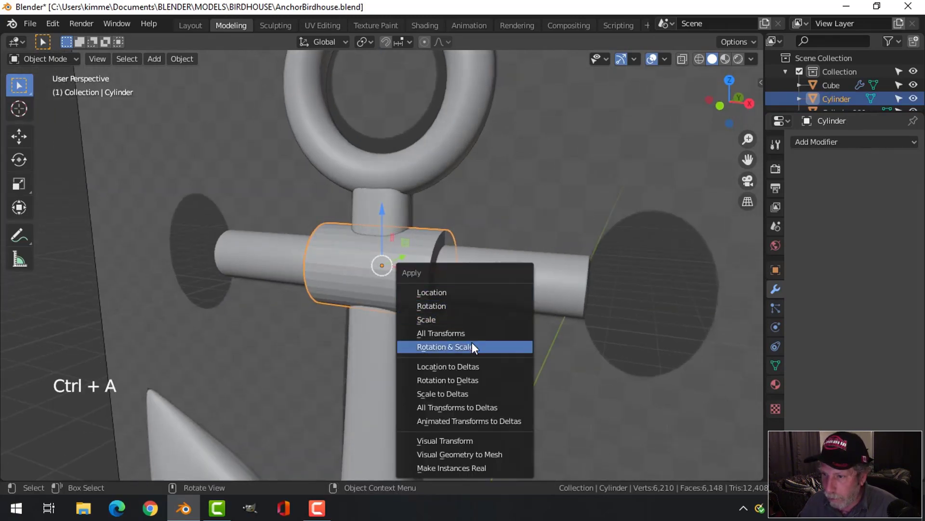
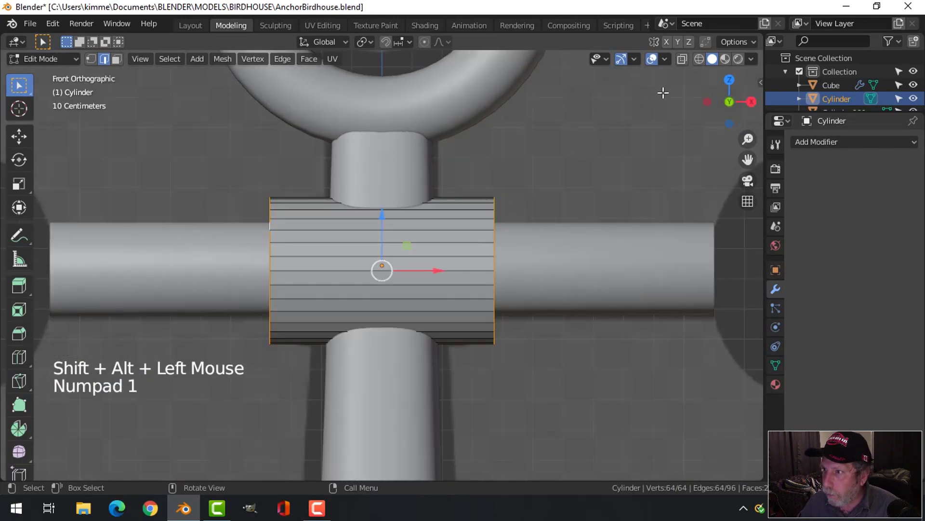
click(701, 67)
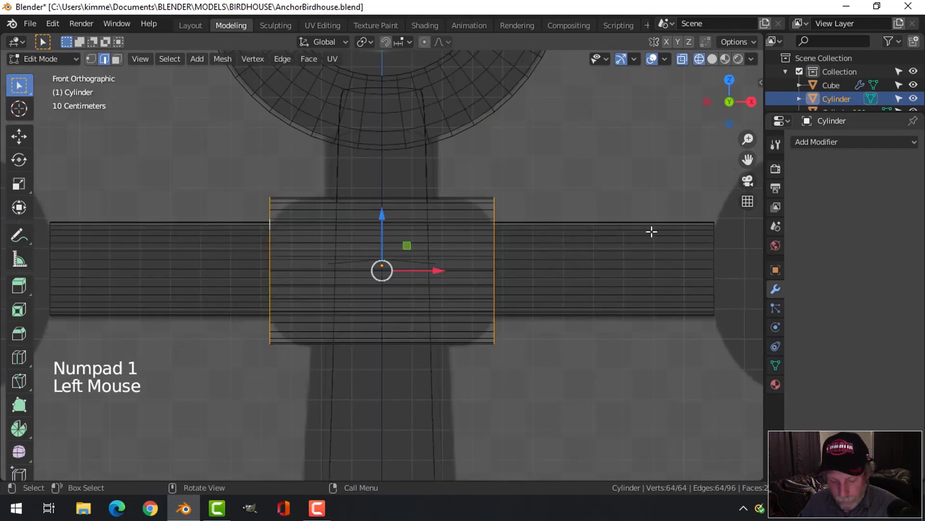
key(ctrl+b)
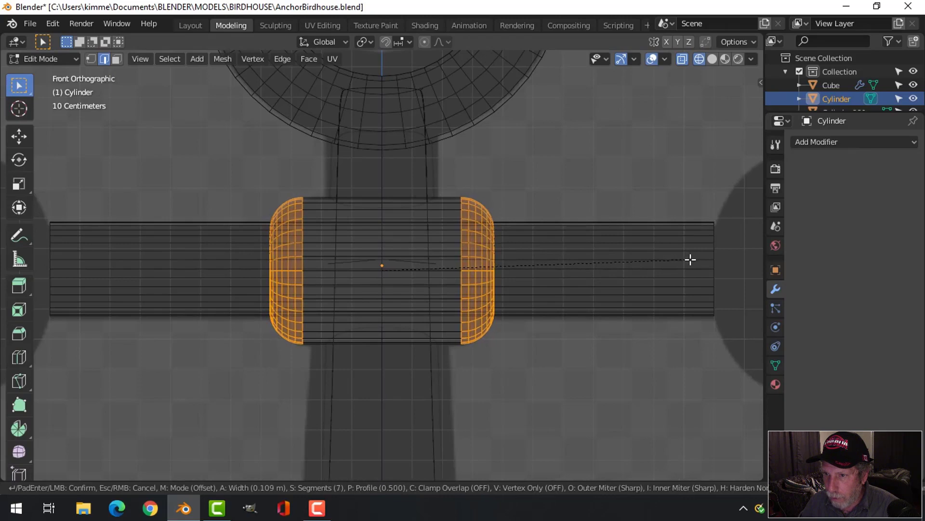
key(alt+a)
key(z)
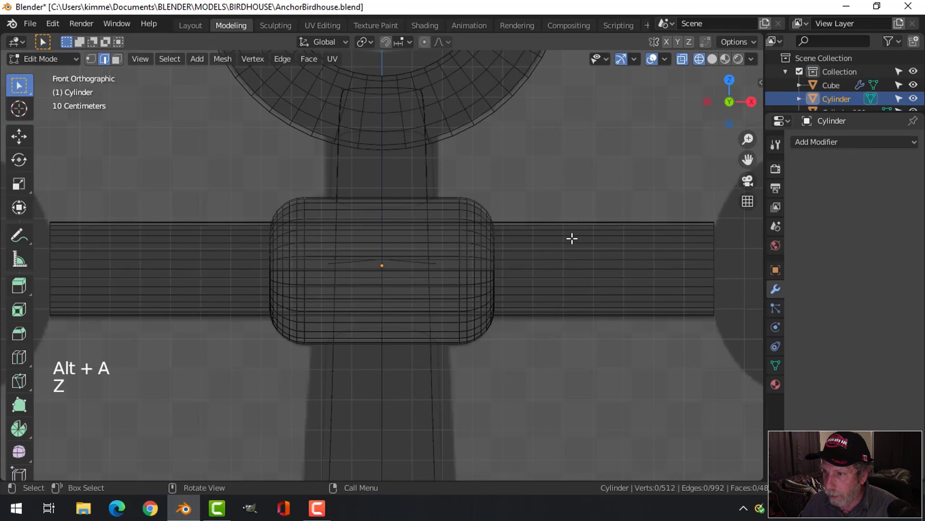
key(z)
key(z)
Leave Edit Mode, shade the collar smooth, save the file and orbit to inspect.
key(Tab)
right_click(444, 256)
key(alt+a)
scroll(down, 3)
middle_click(512, 279)
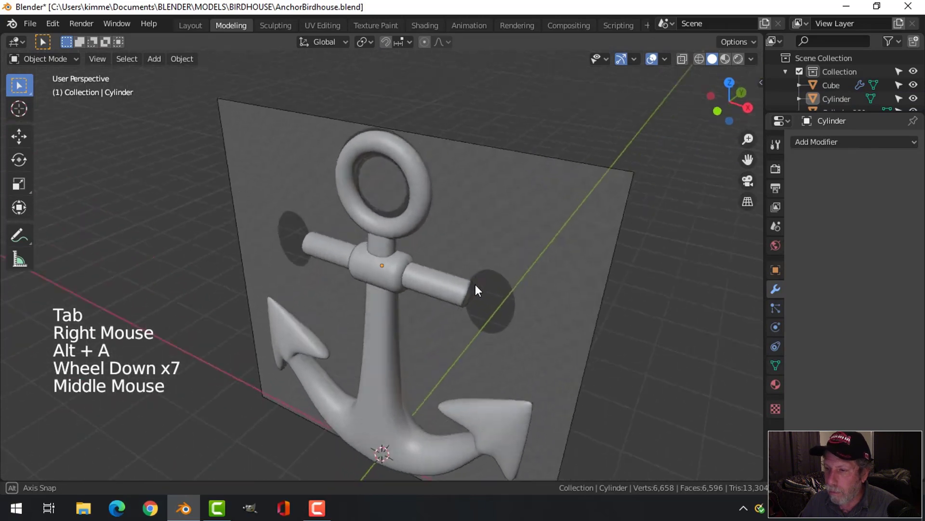
key(ctrl+s)
middle_click(479, 317)
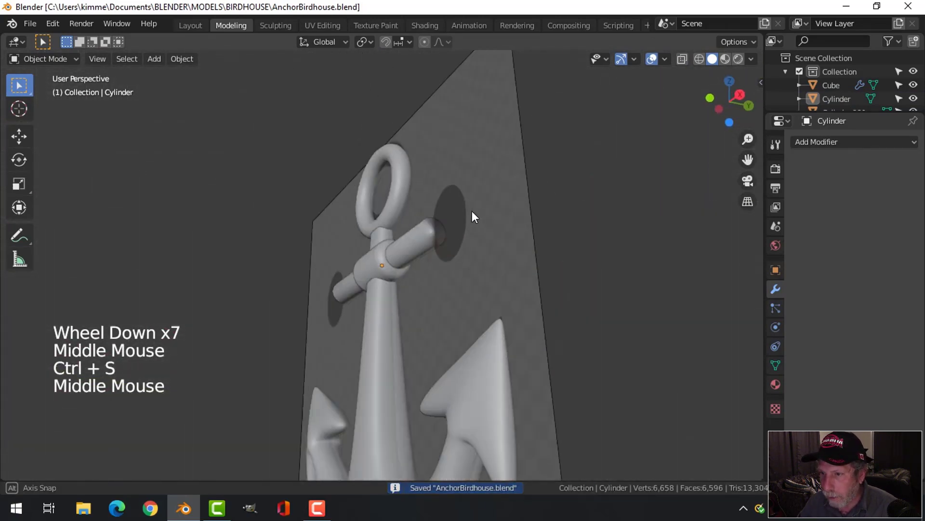
middle_click(511, 299)
scroll(down, 3)
middle_click(505, 295)
middle_click(517, 295)
Add a UV sphere, move it to the crossbar's right end in front view and shrink it to fit.
key(shift+a)
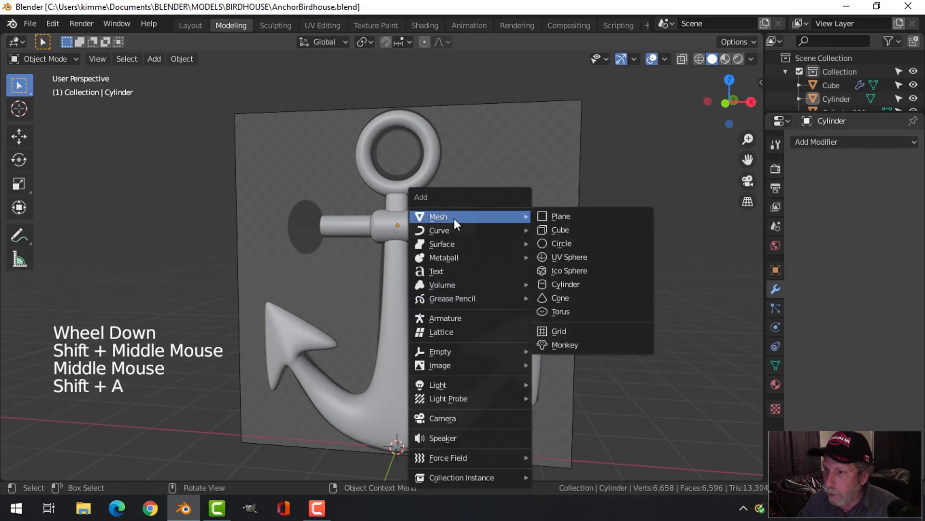
middle_click(596, 269)
scroll(down, 3)
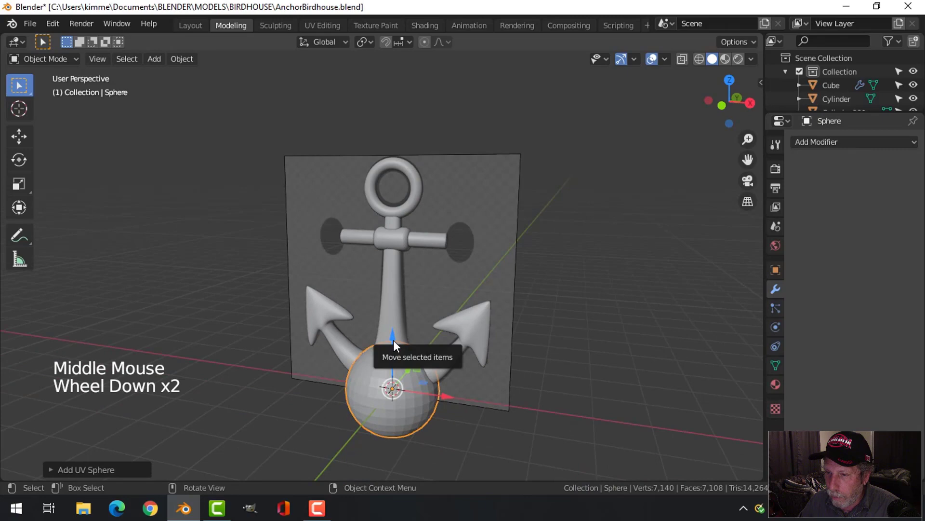
key(KP_1)
key(g)
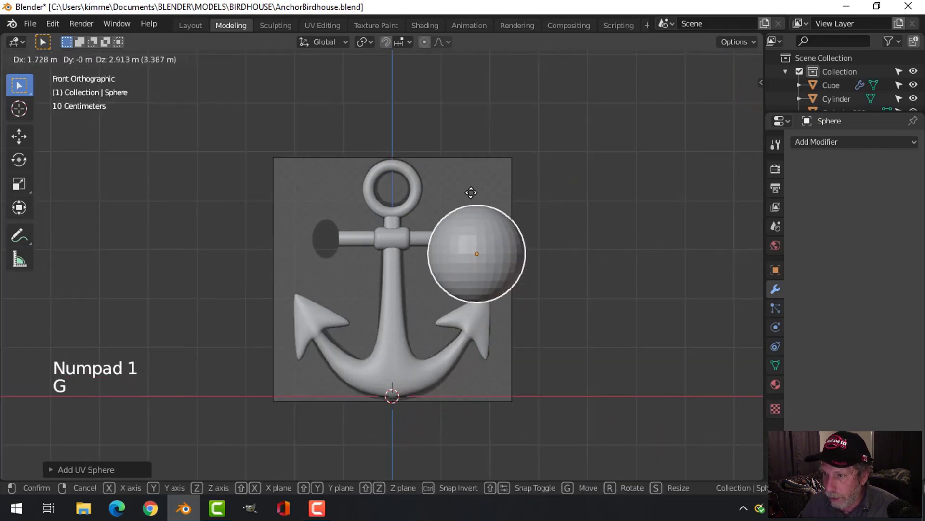
key(s)
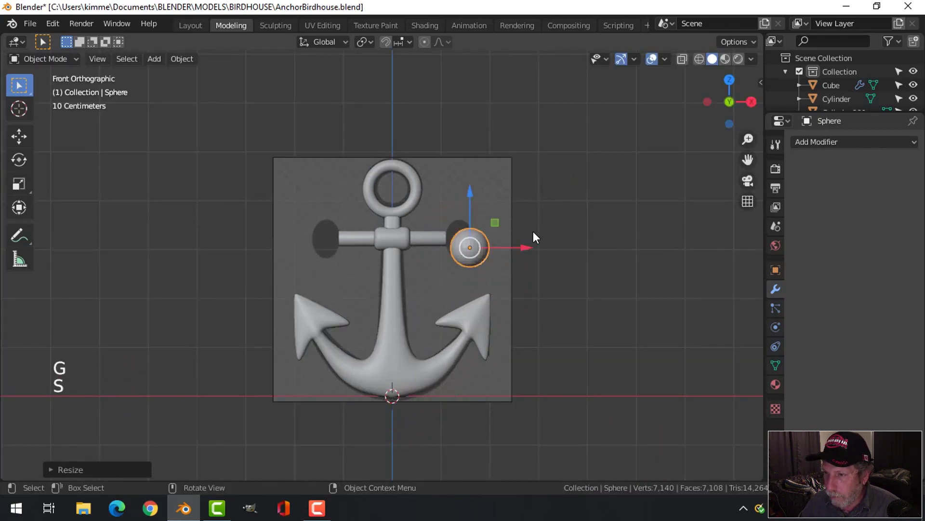
Flatten the sphere along Y into an oval knob and check its depth from the side.
scroll(up, 3)
key(g)
key(s)
key(g)
middle_click(633, 235)
key(s)
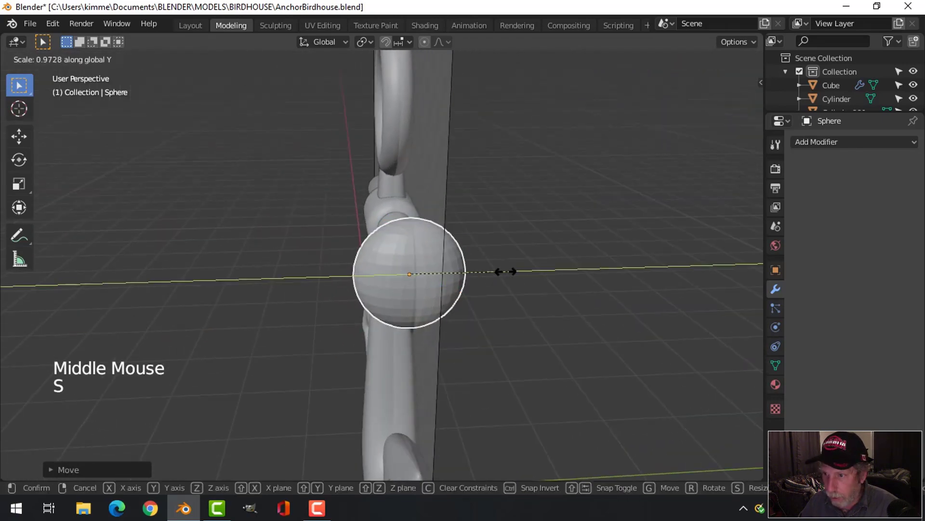
middle_click(474, 301)
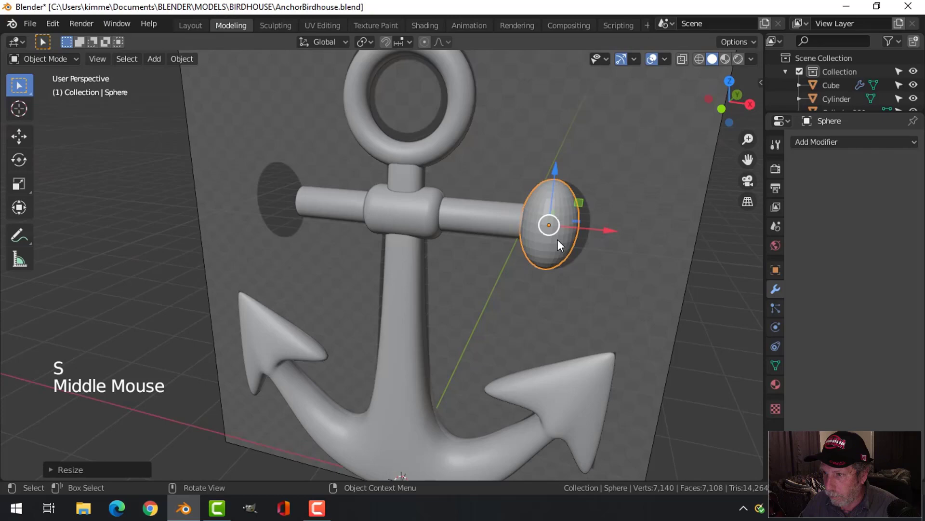
right_click(565, 245)
key(alt+a)
Fine-tune the oval knob's size against the front reference and frame the whole anchor.
middle_click(570, 266)
key(KP_1)
click(552, 220)
click(591, 217)
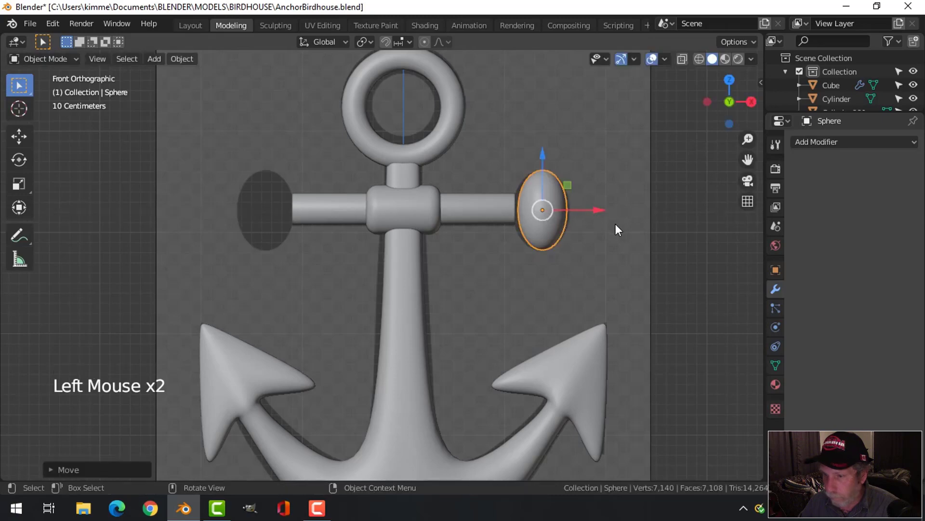
key(s)
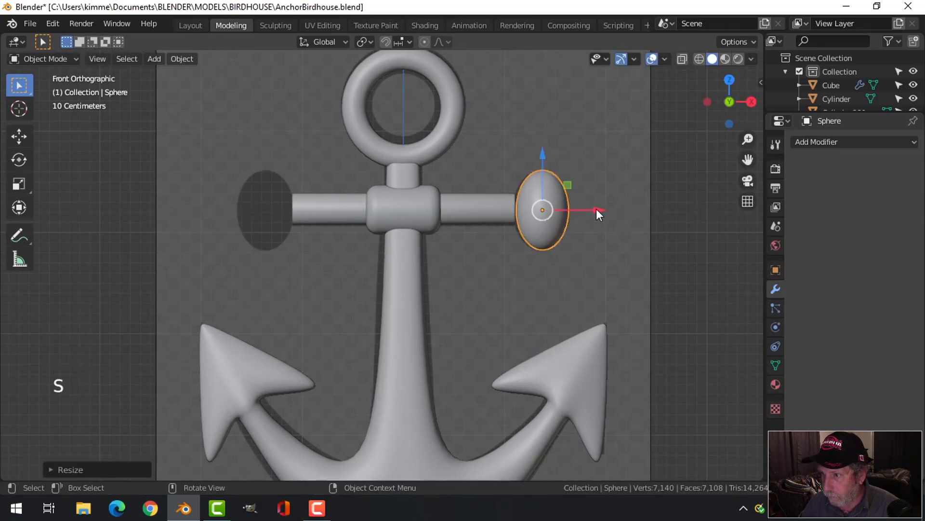
click(601, 216)
key(alt+a)
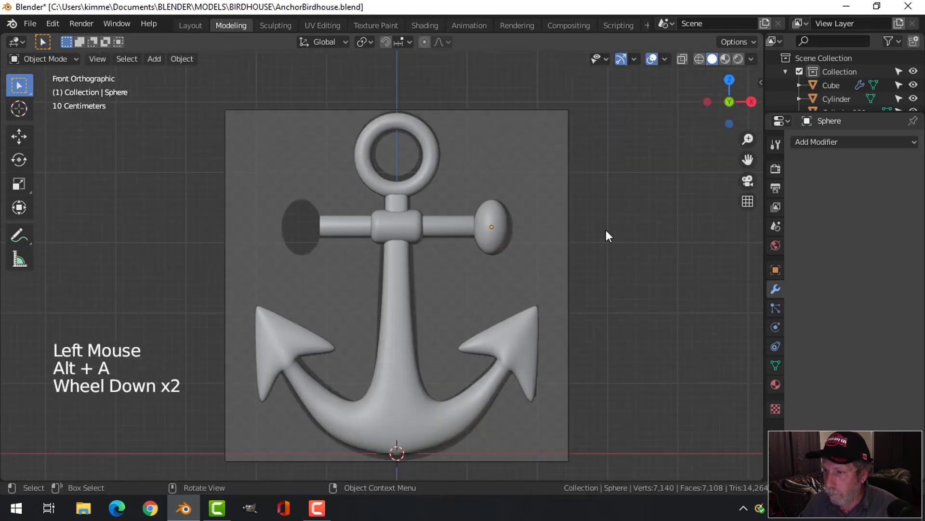